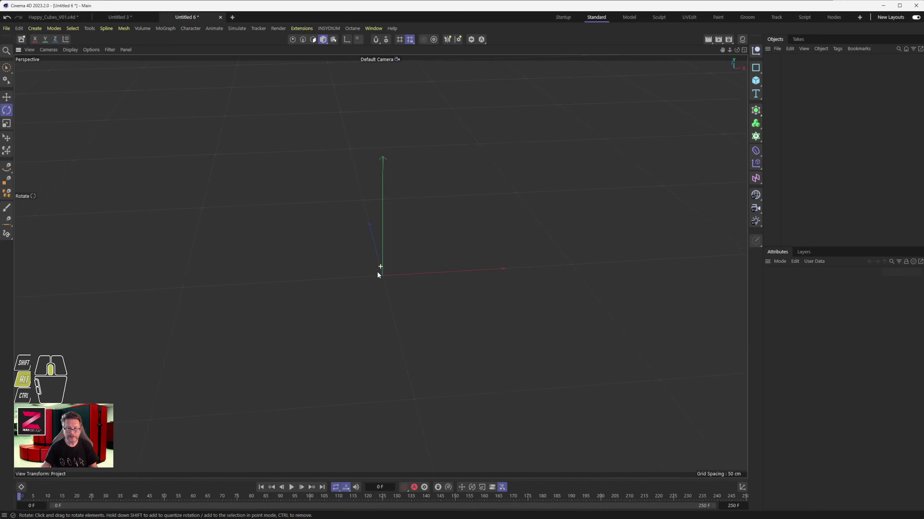
Step: Add a plane, stretch and trim its length, inspect it, then delete it from the scene
drag(758, 81, 789, 107)
drag(377, 240, 371, 219)
drag(372, 234, 381, 271)
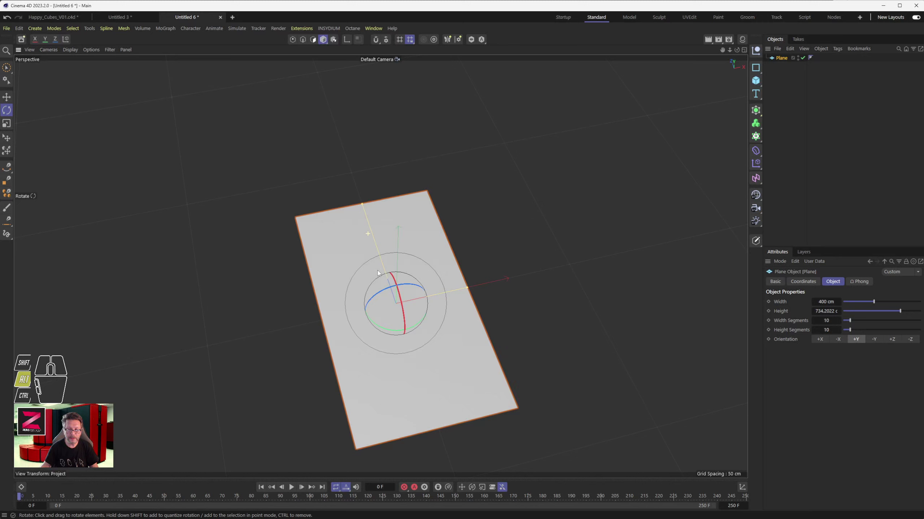
drag(365, 204, 374, 222)
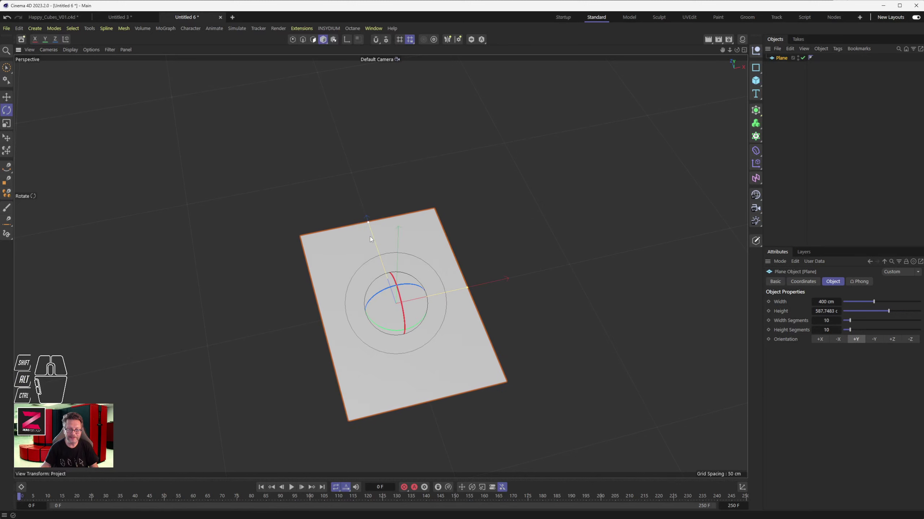
drag(384, 300, 406, 278)
drag(402, 291, 387, 246)
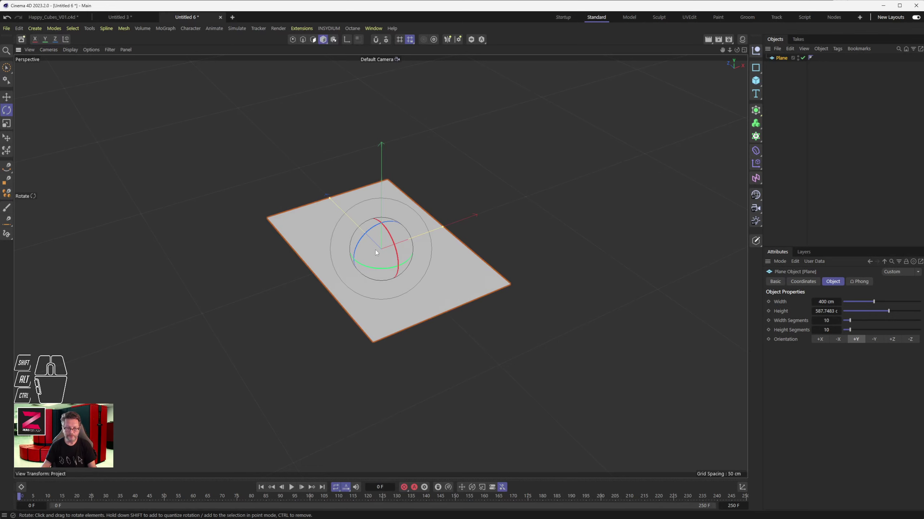
drag(394, 242, 396, 239)
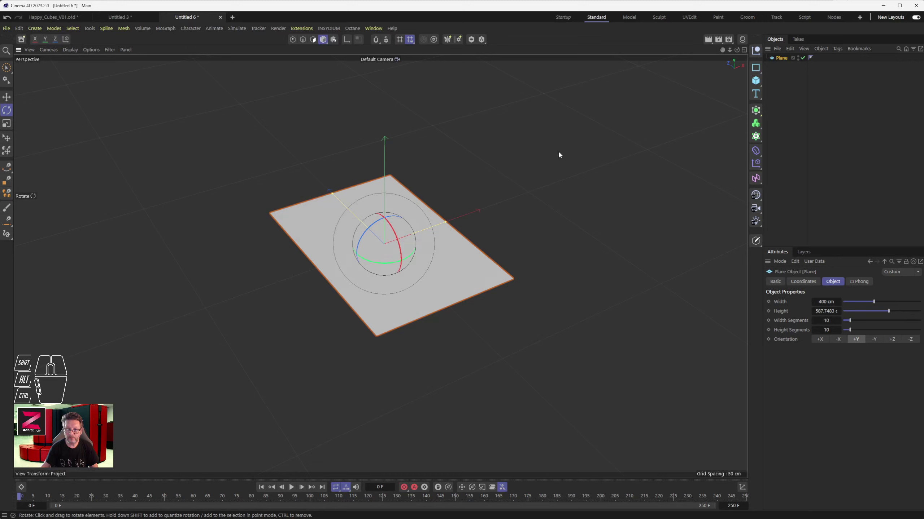
click(398, 200)
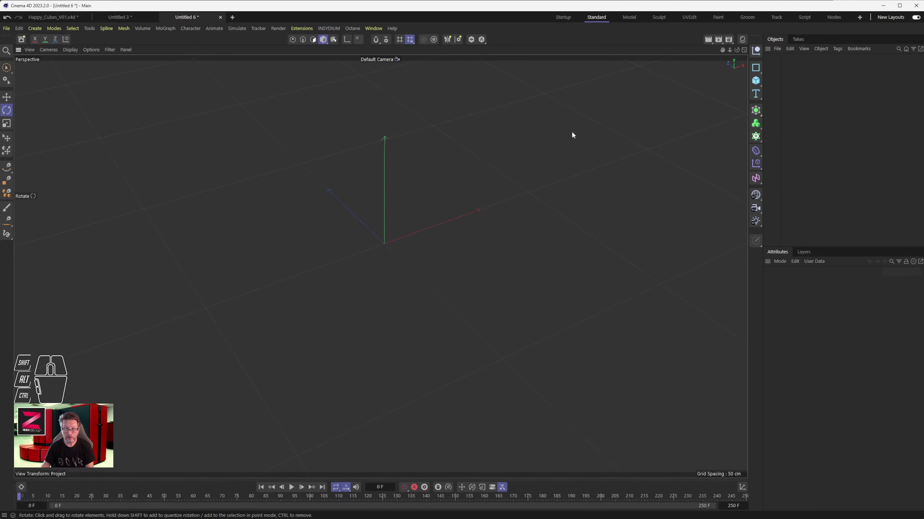
Step: Add a new cube and drag its height down until it is almost flat
click(756, 81)
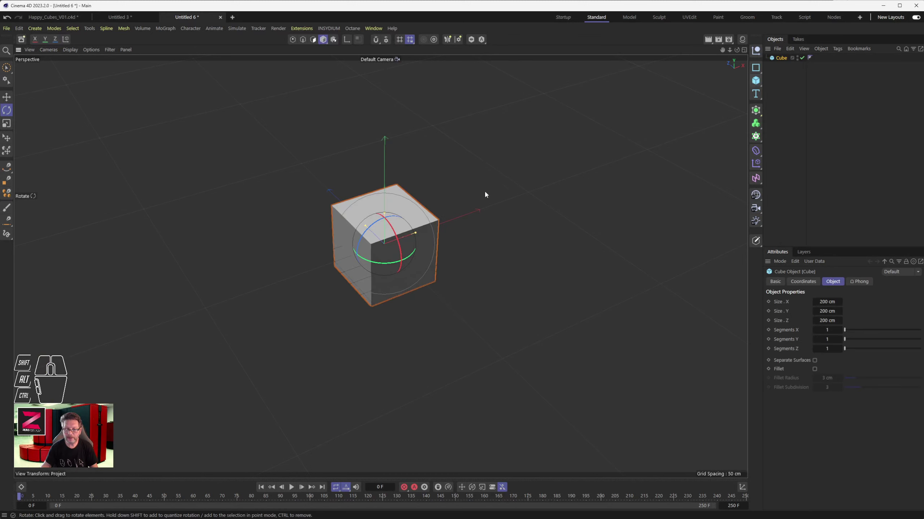
middle_click(387, 236)
middle_click(387, 236)
middle_click(387, 235)
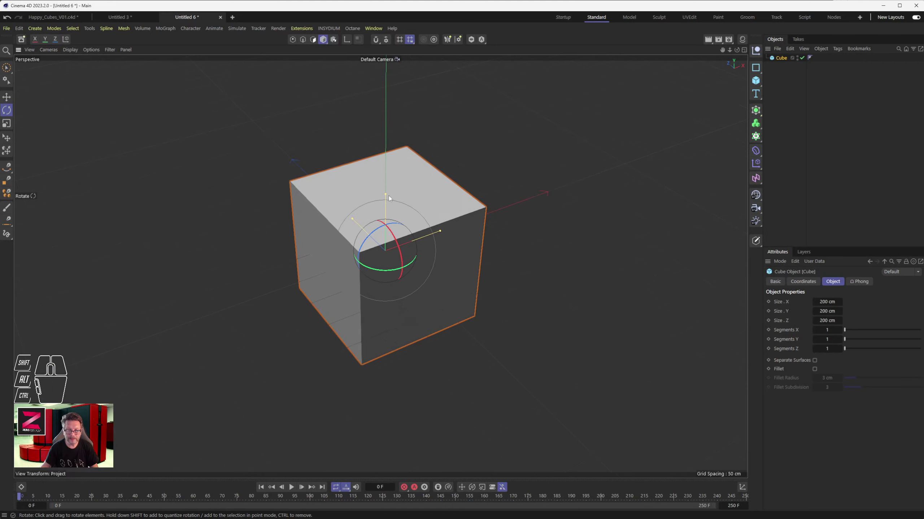
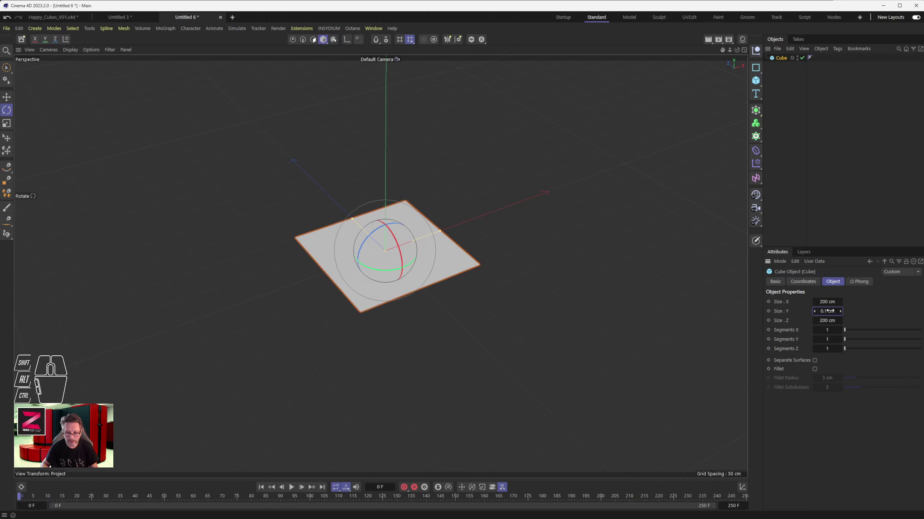
drag(385, 316, 357, 316)
scroll(up, 3)
middle_click(356, 314)
middle_click(357, 315)
middle_click(360, 314)
drag(360, 306, 333, 304)
middle_click(365, 306)
middle_click(365, 305)
middle_click(361, 304)
middle_click(361, 304)
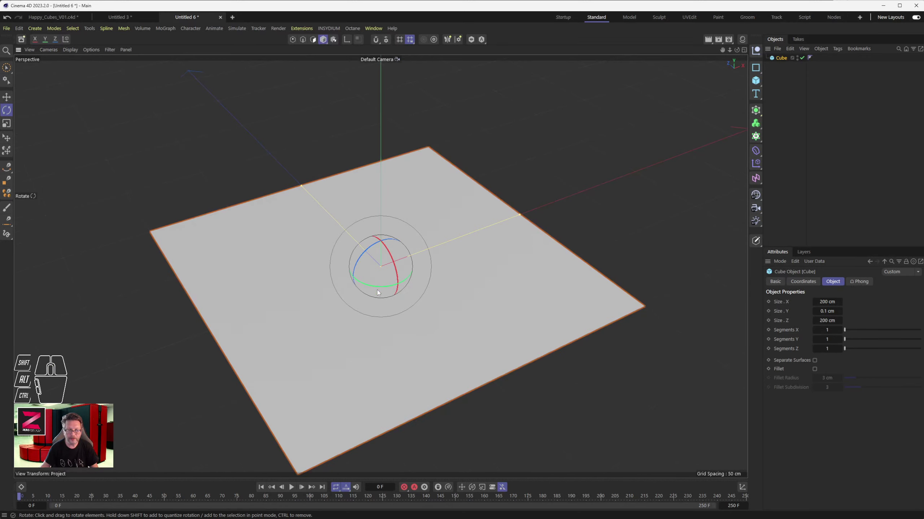
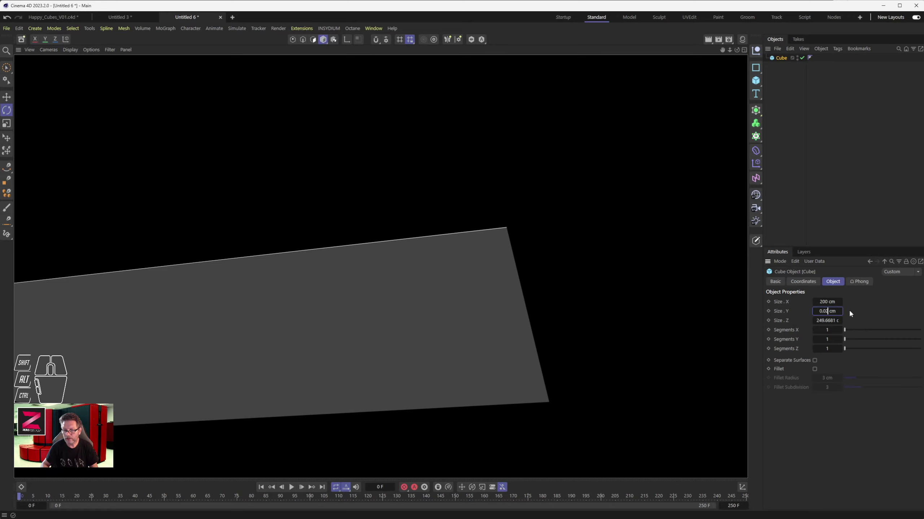
Step: Commit Size Y at 0.02 cm and zoom in on the cube's paper-thin edge
click(711, 40)
middle_click(506, 233)
middle_click(508, 232)
middle_click(508, 230)
scroll(up, 3)
middle_click(516, 217)
scroll(up, 3)
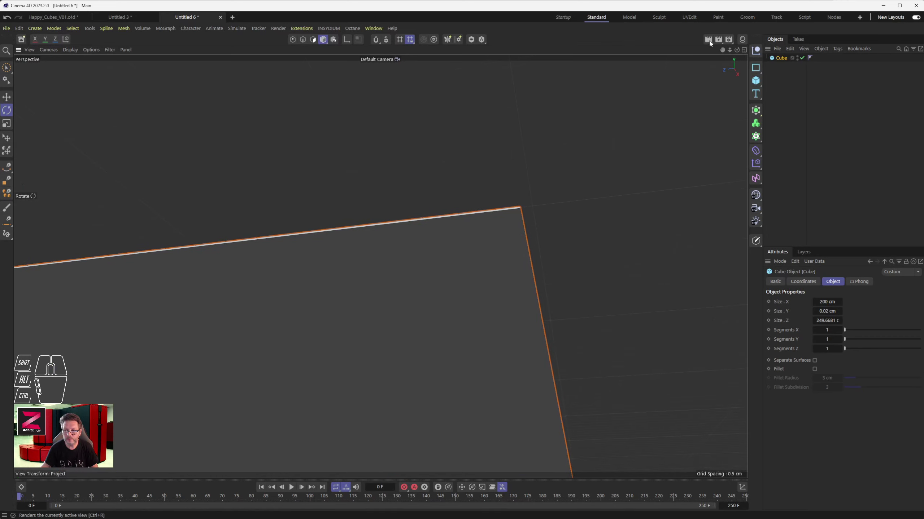
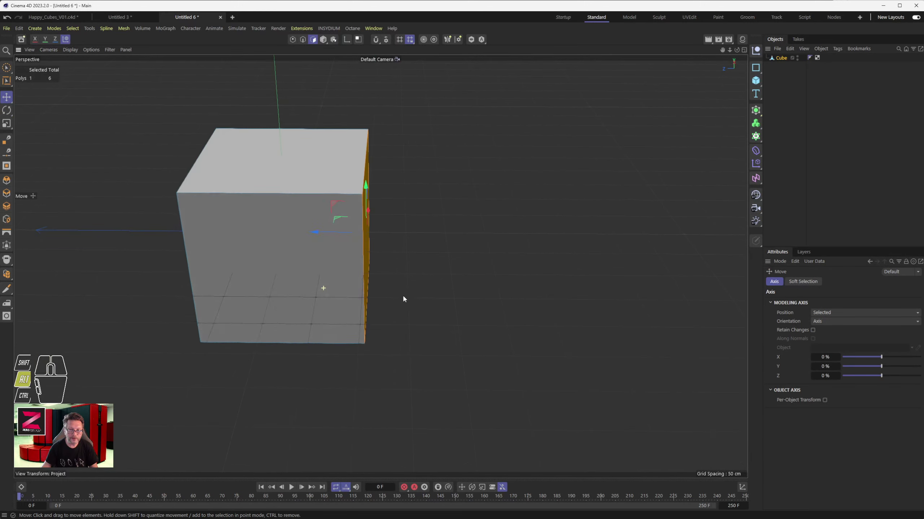
Step: Orbit the view around the editable cube
drag(247, 253, 301, 248)
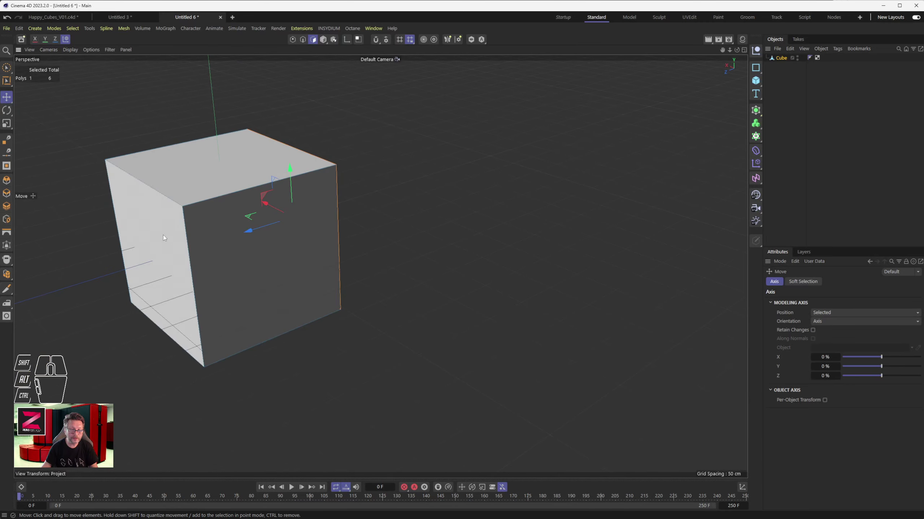
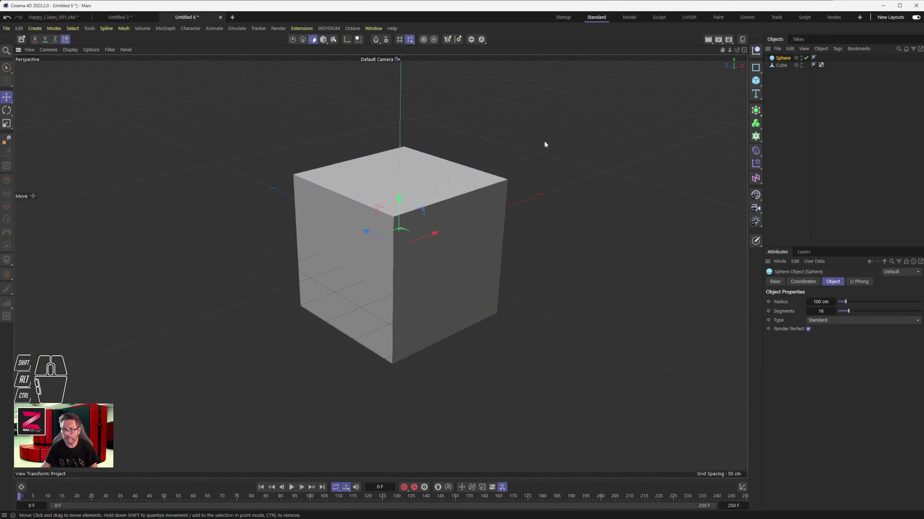
Step: Move the sphere out to the cube's right and level the view side-on
drag(383, 235, 568, 293)
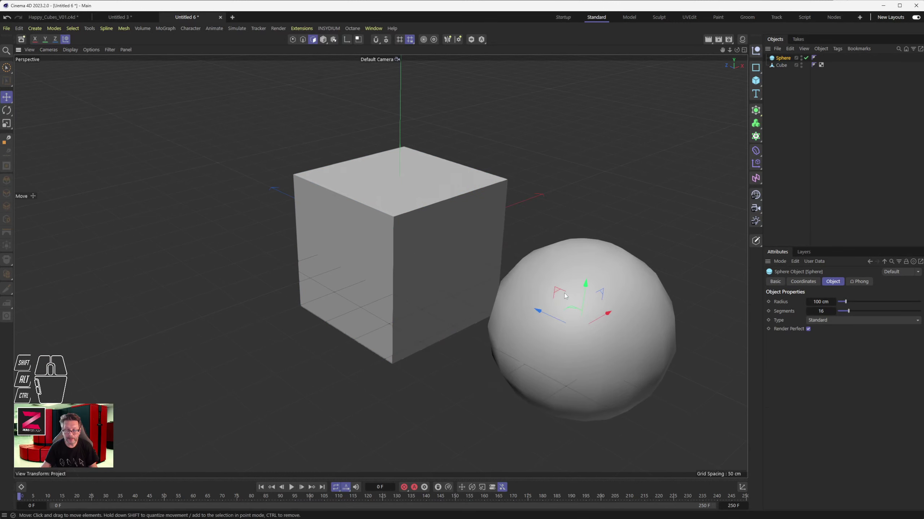
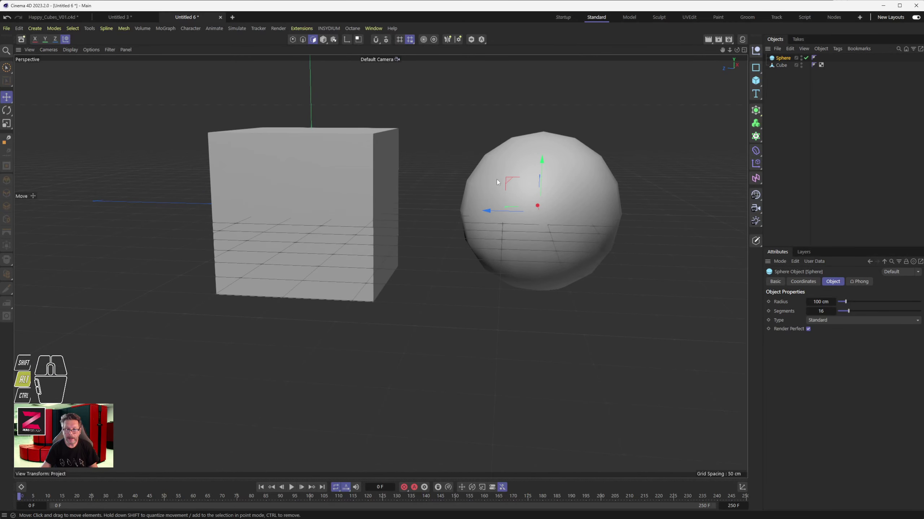
middle_click(511, 183)
drag(470, 213, 475, 199)
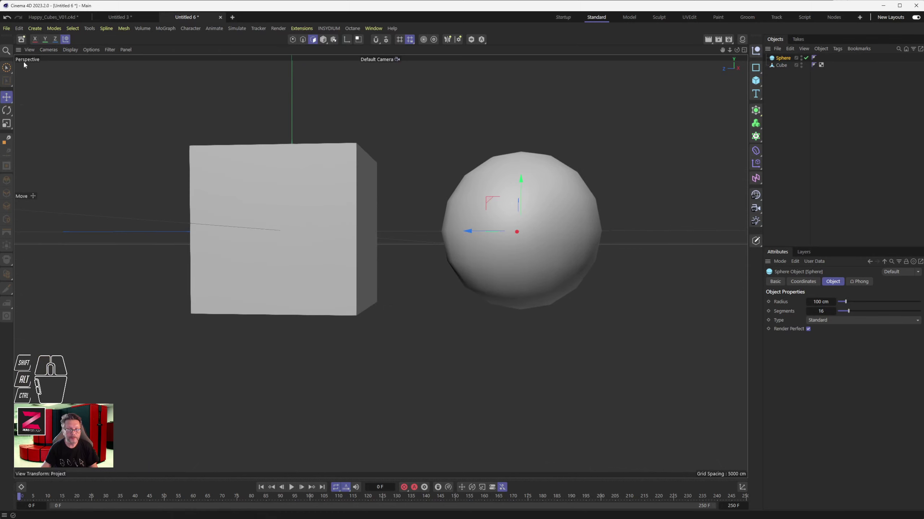
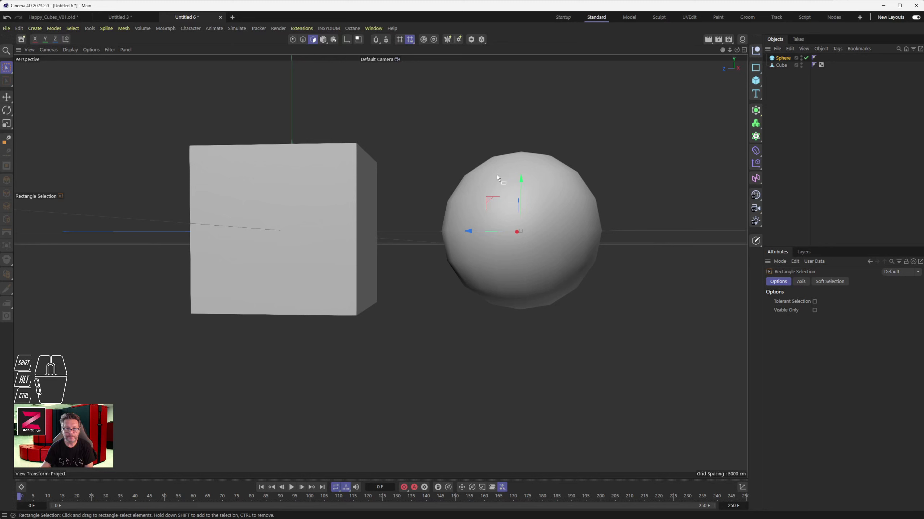
Step: Make the sphere editable and delete its top polygon rows, leaving an open bowl
click(538, 192)
click(756, 237)
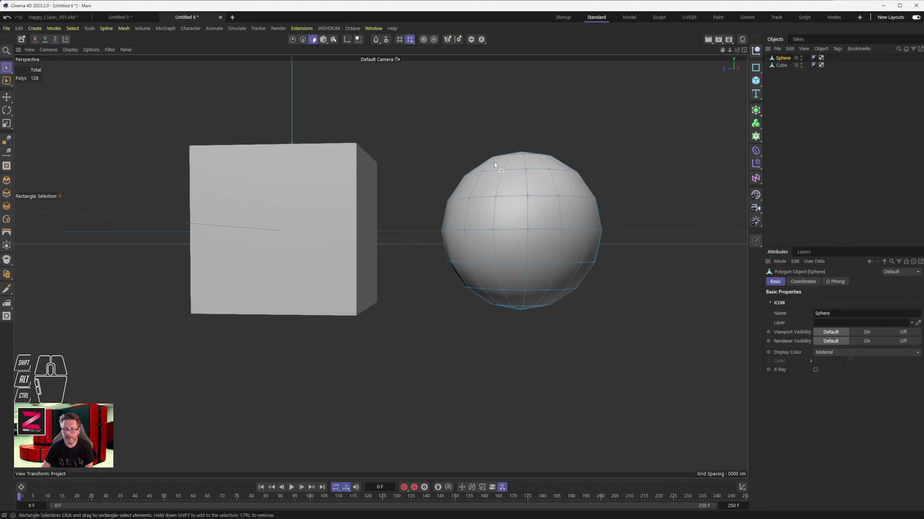
click(403, 127)
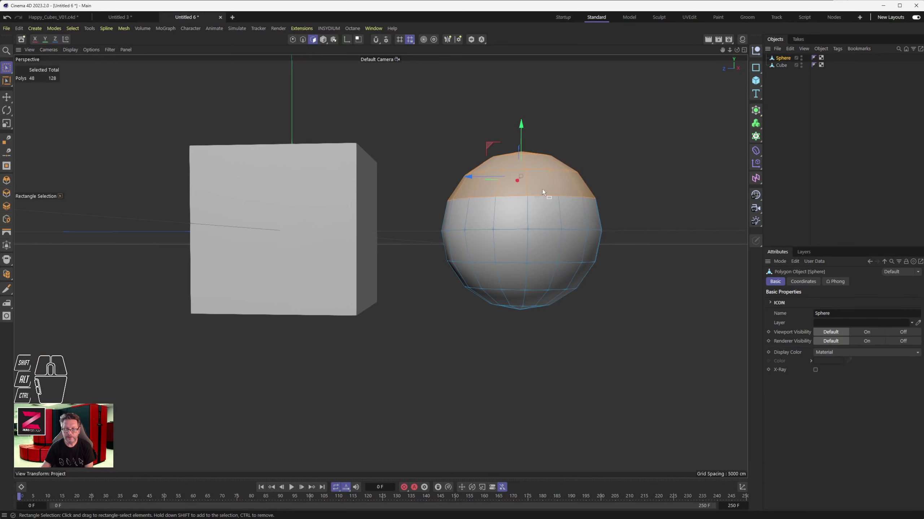
click(422, 124)
drag(551, 249, 536, 278)
middle_click(544, 231)
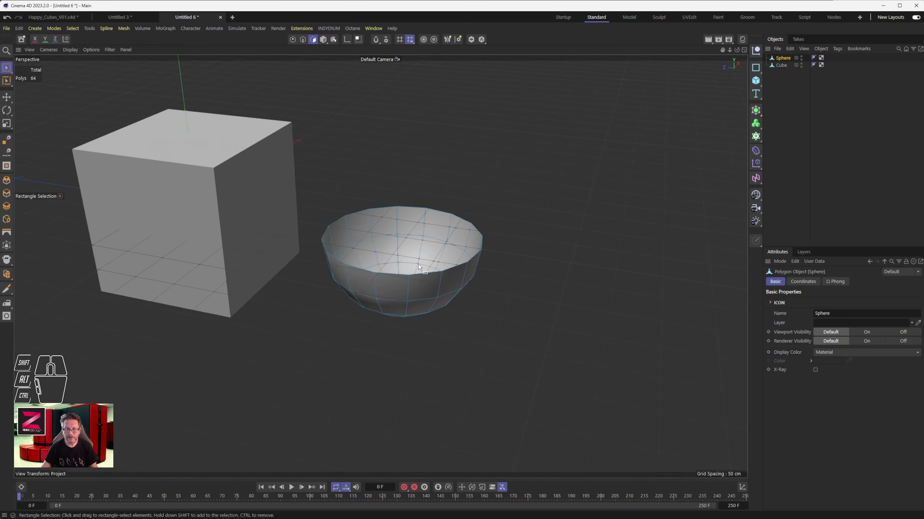
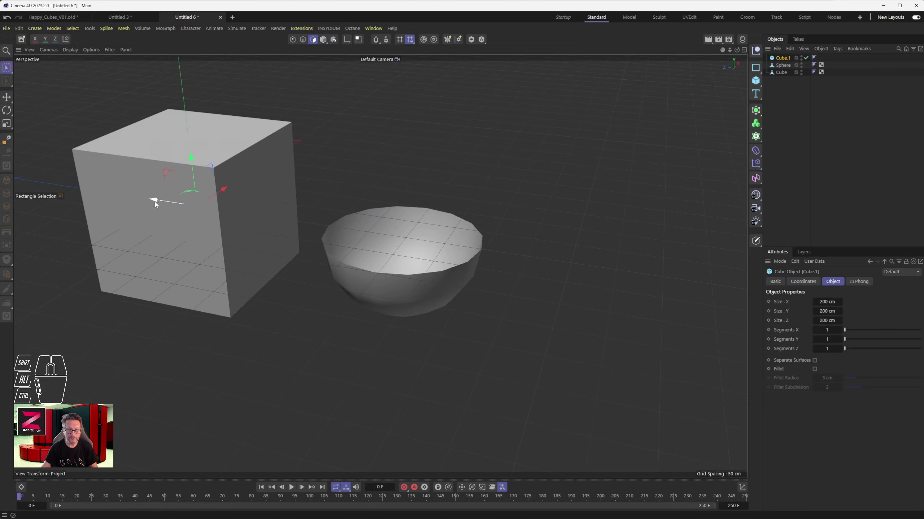
drag(162, 202, 391, 256)
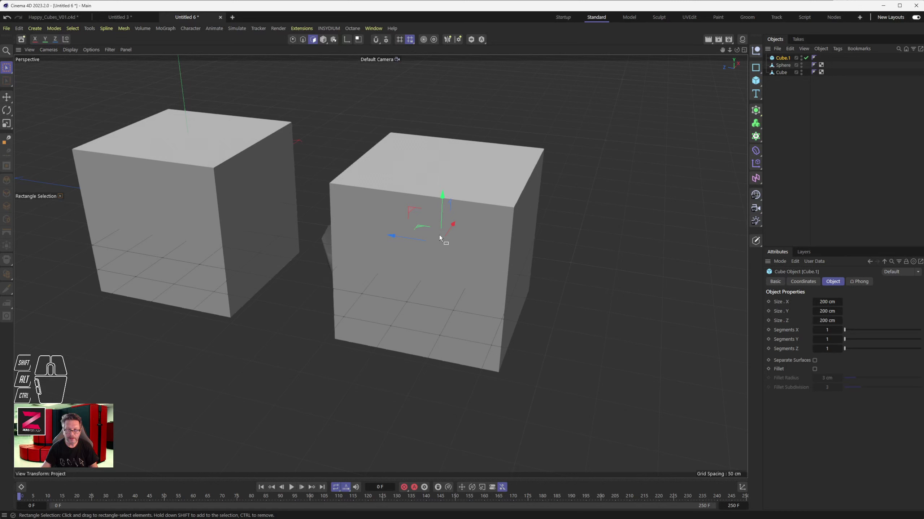
click(493, 263)
click(327, 40)
drag(369, 232, 438, 240)
click(463, 213)
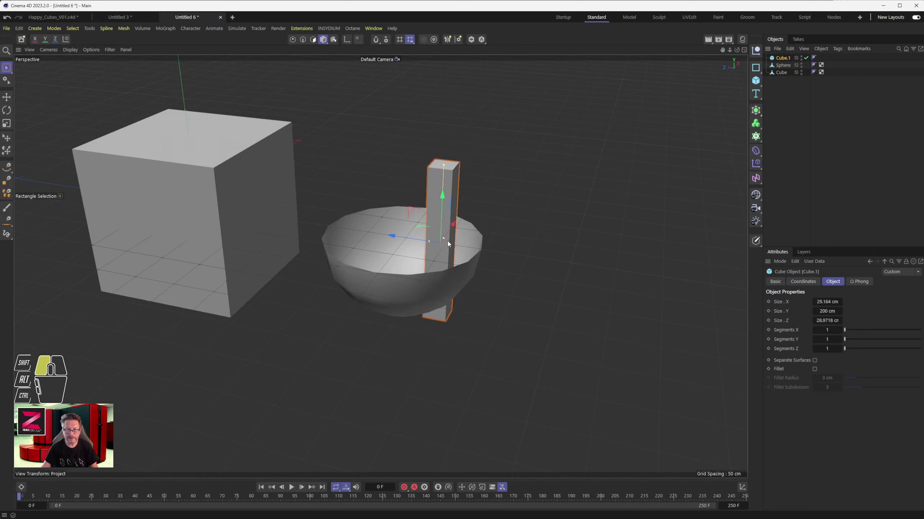
click(445, 221)
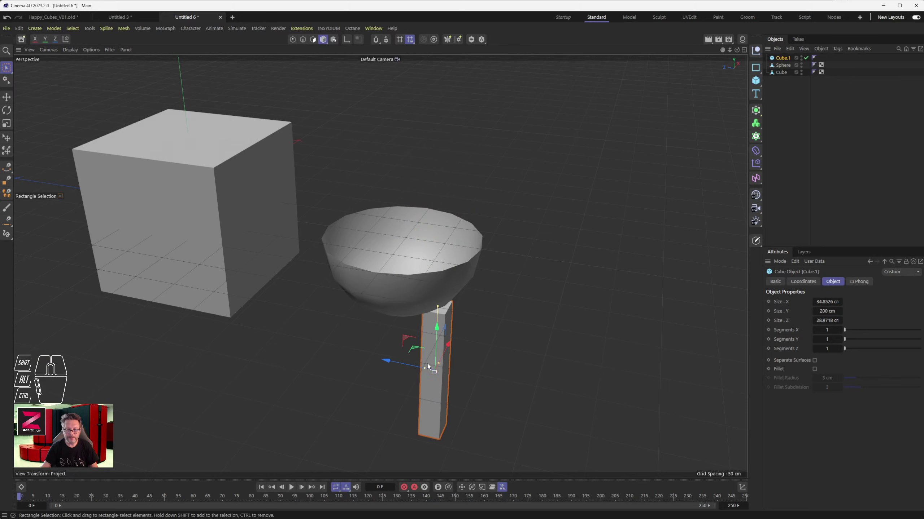
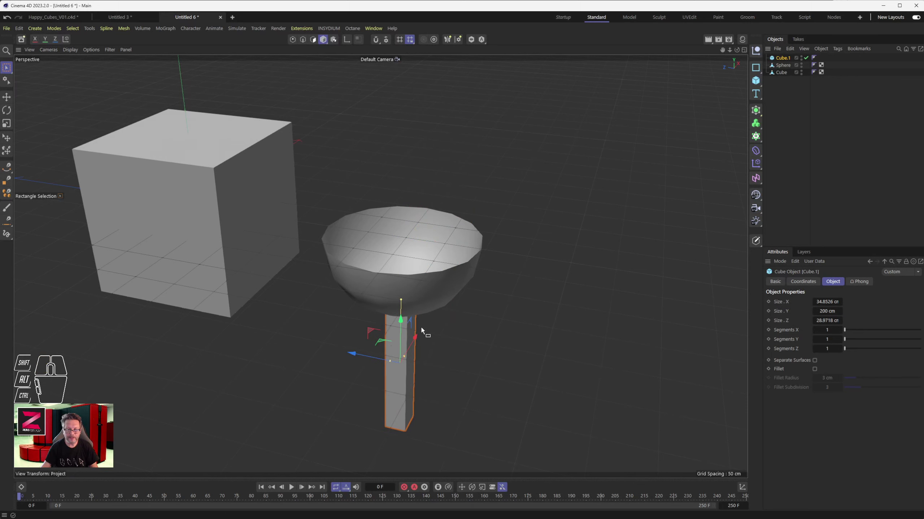
drag(429, 316, 433, 244)
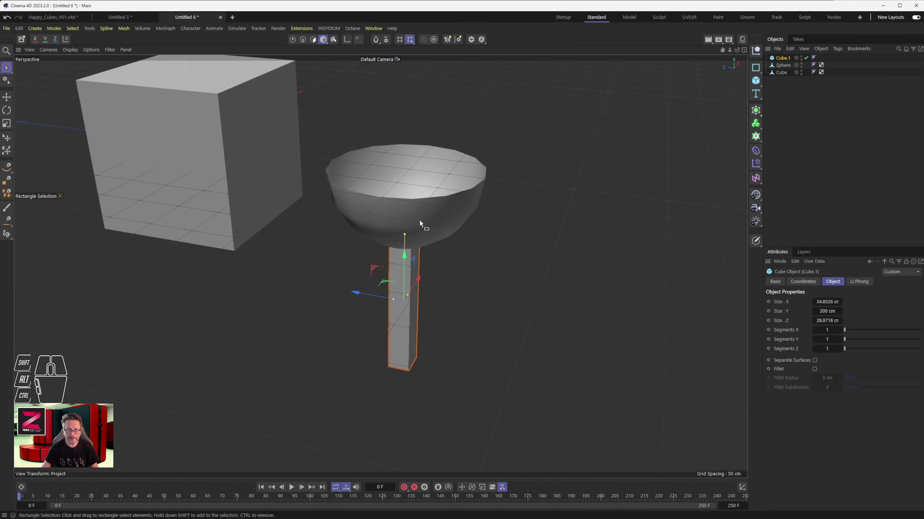
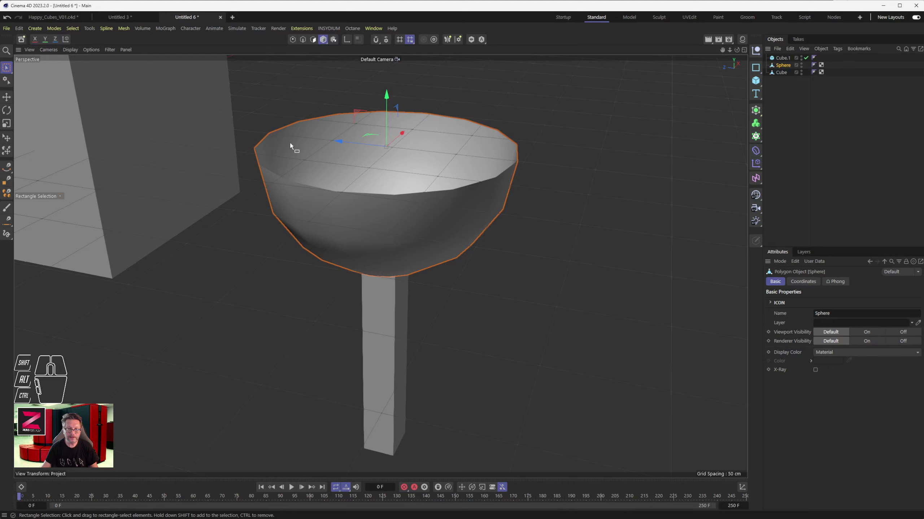
drag(363, 232, 378, 219)
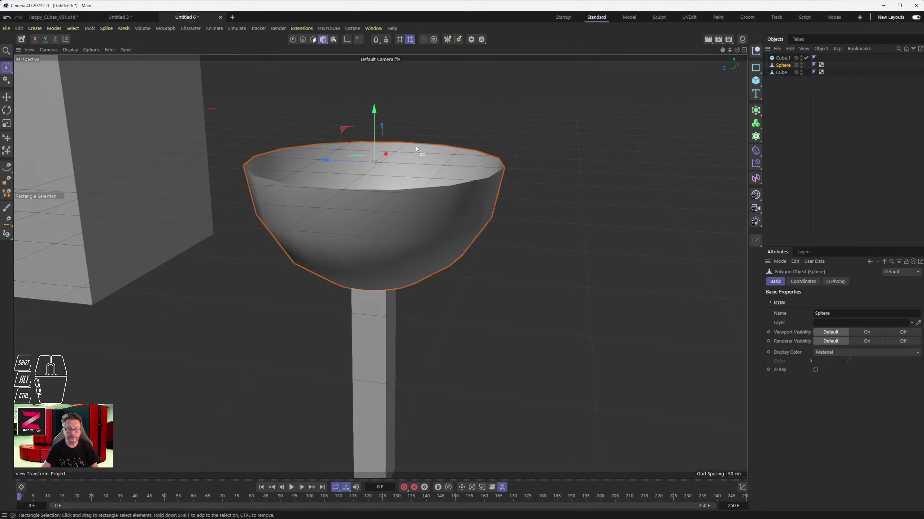
drag(471, 296, 490, 281)
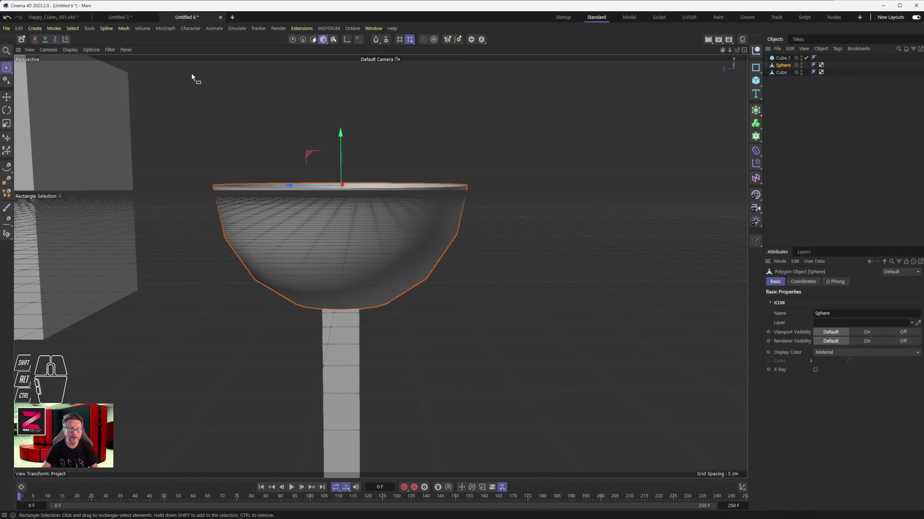
drag(337, 180, 306, 217)
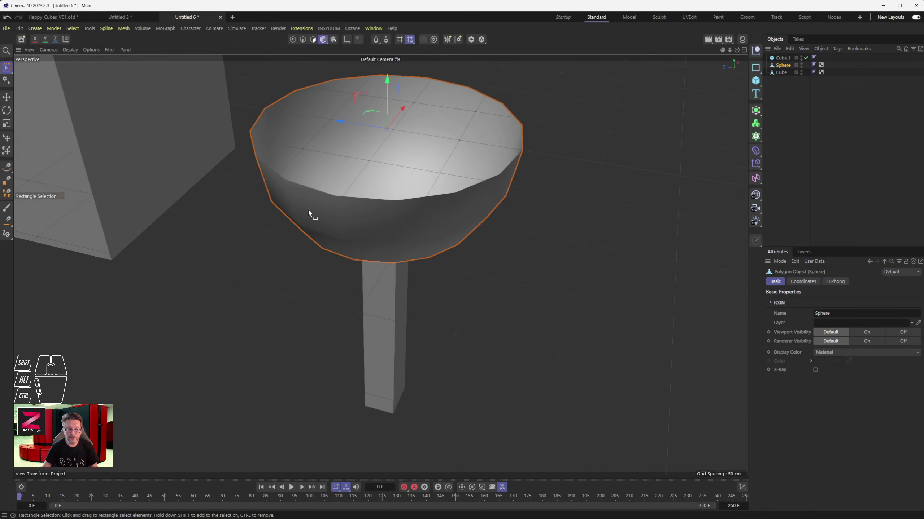
drag(374, 157, 381, 201)
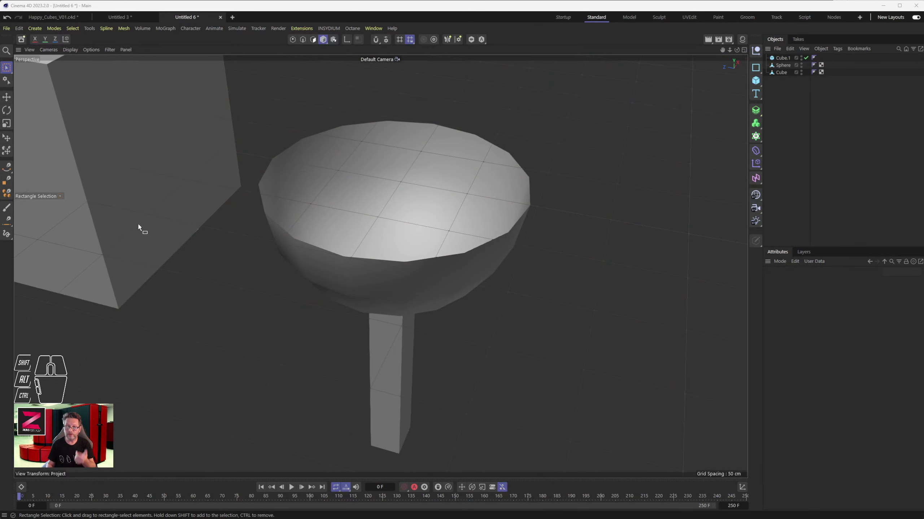
Step: Show the bowl's polygon edges and parent it under a new Thicken generator for 2 cm walls
click(346, 157)
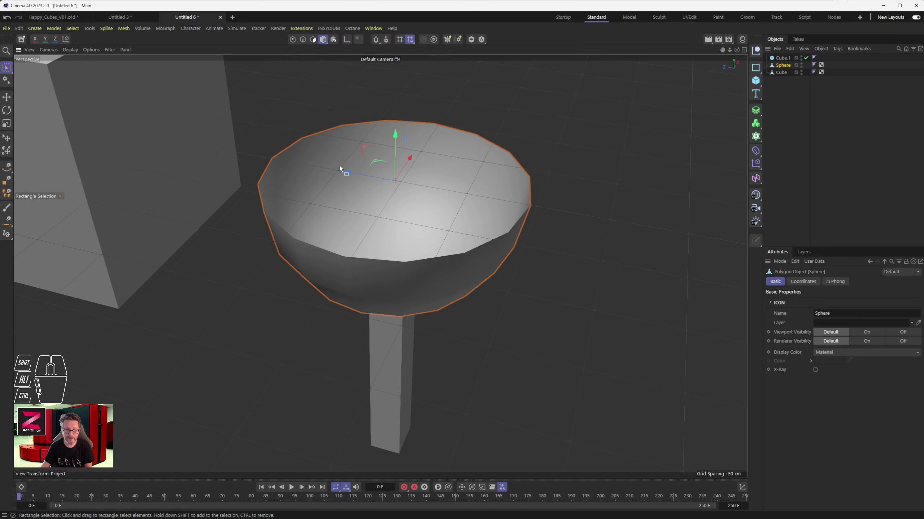
drag(92, 50, 99, 86)
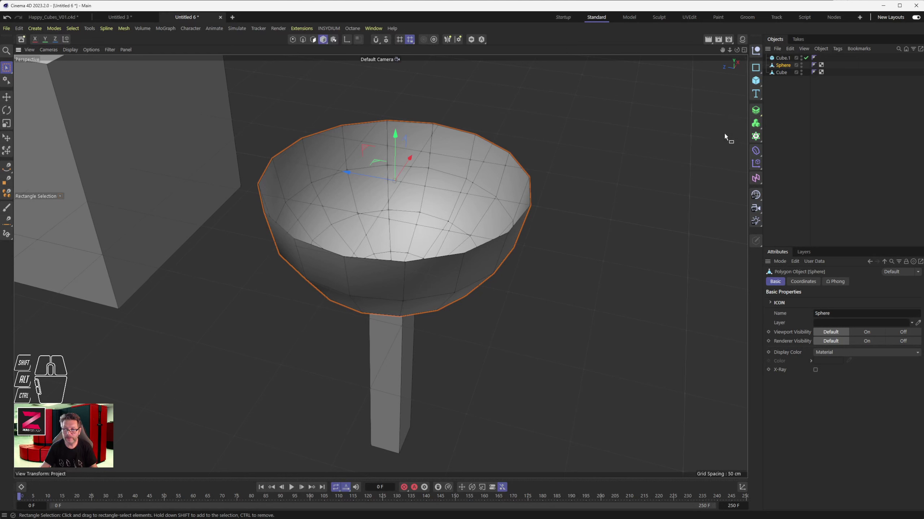
drag(760, 109, 798, 193)
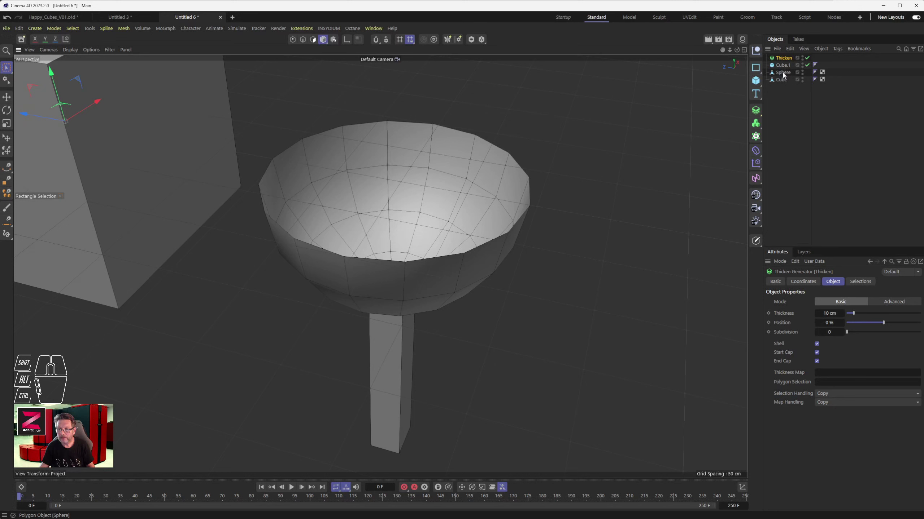
click(783, 74)
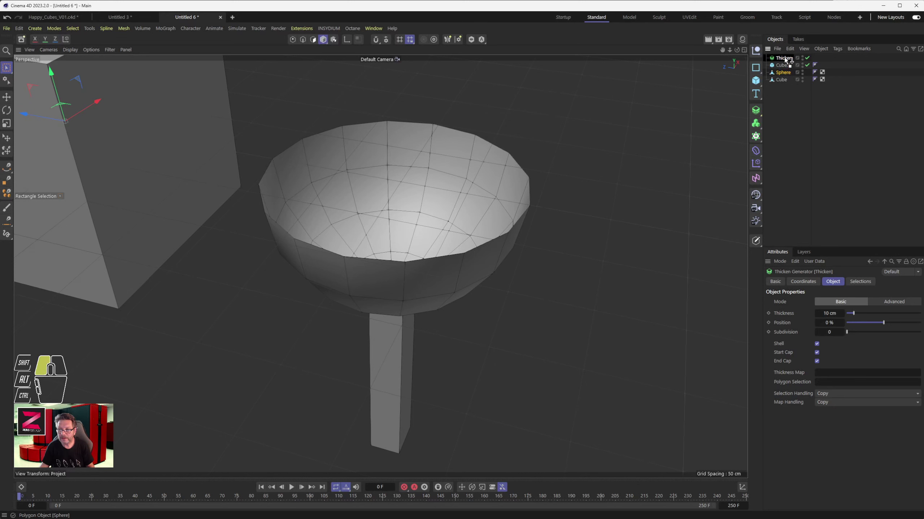
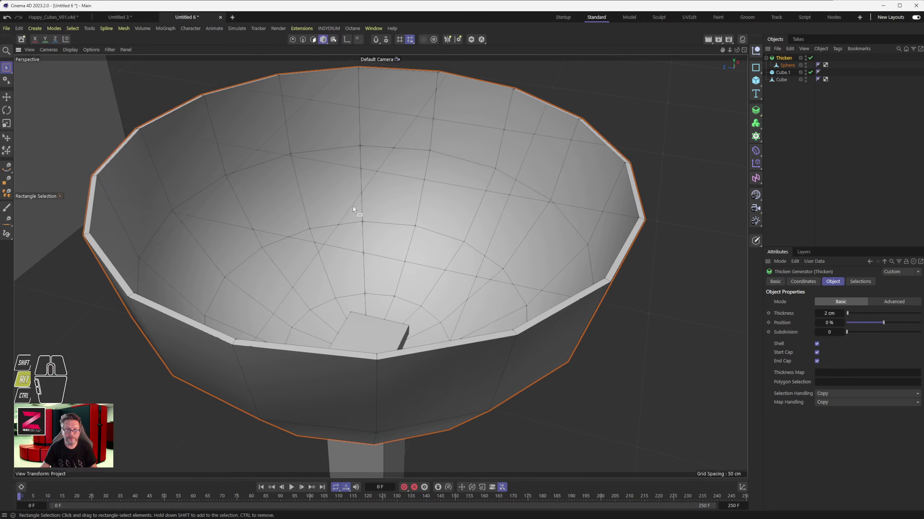
Step: Orbit around the thickened bowl to inspect its rim, then pull back to the whole scene
scroll(up, 3)
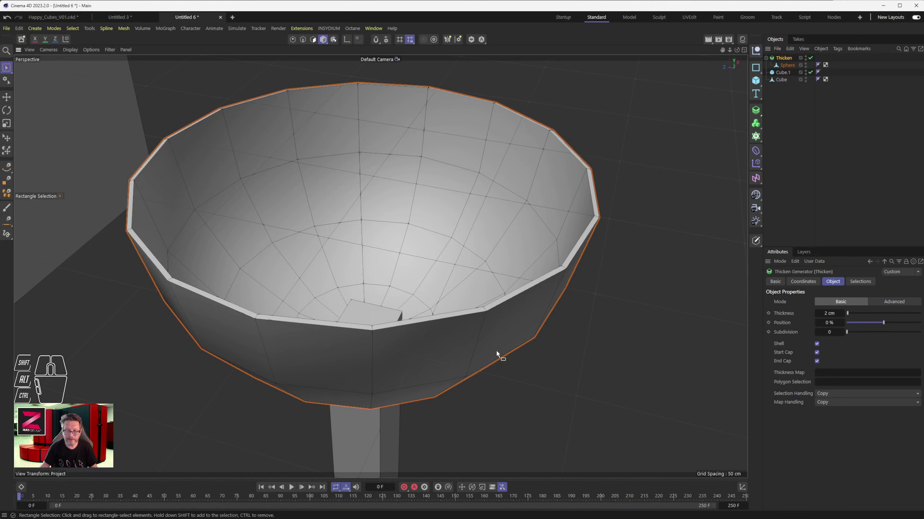
drag(489, 338, 491, 296)
drag(524, 353, 542, 380)
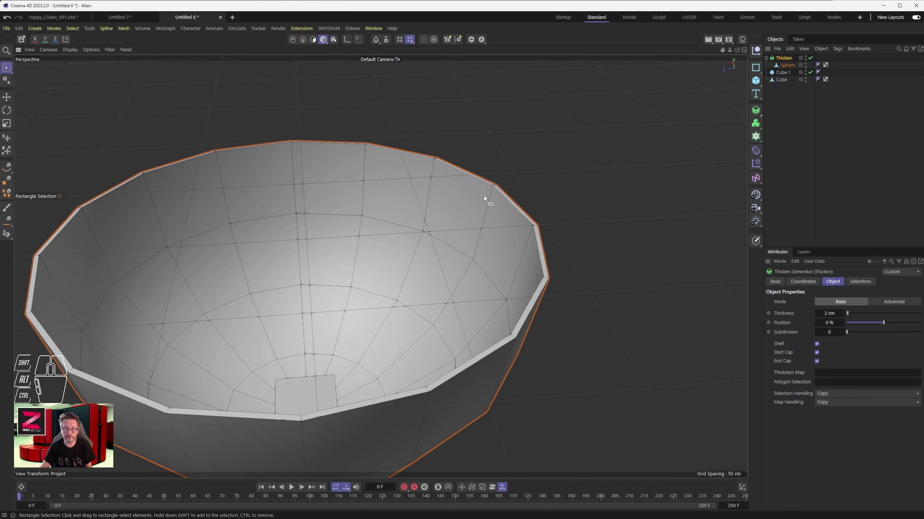
scroll(down, 3)
drag(332, 338, 360, 316)
middle_click(309, 232)
middle_click(333, 324)
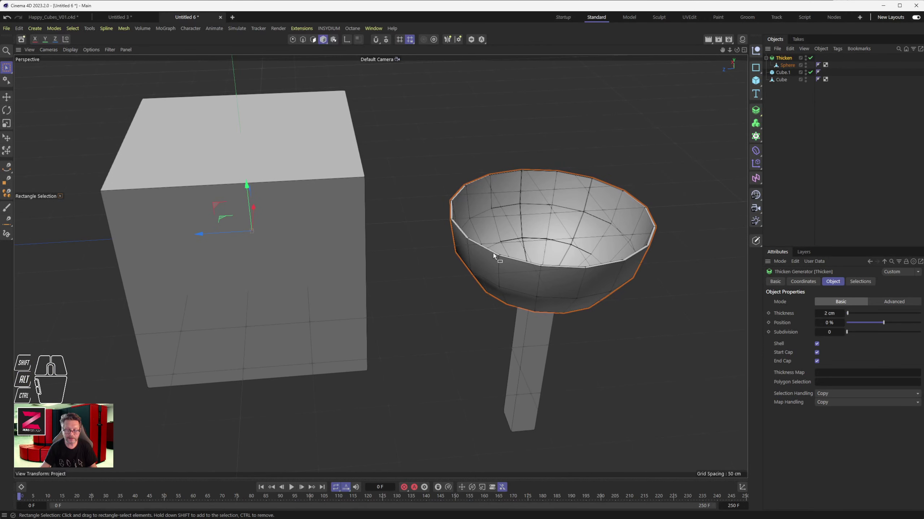
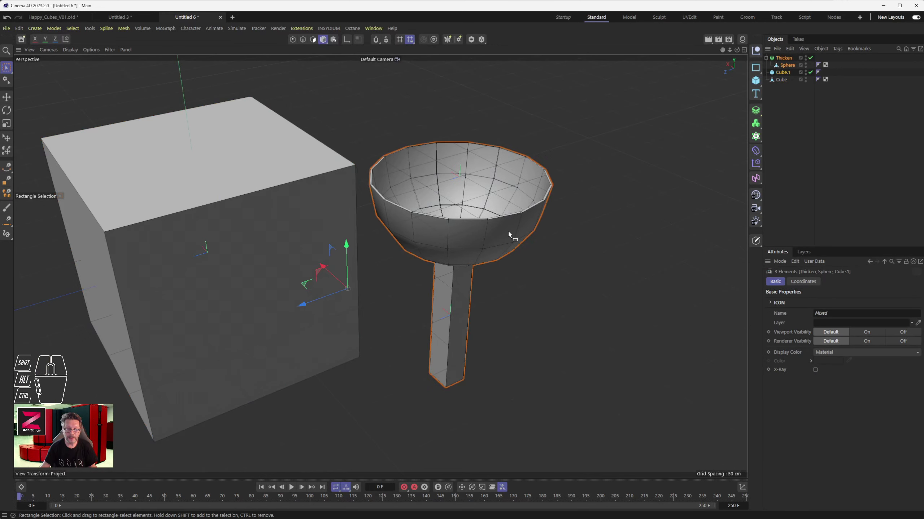
click(283, 262)
middle_click(416, 275)
middle_click(415, 276)
drag(323, 292, 427, 288)
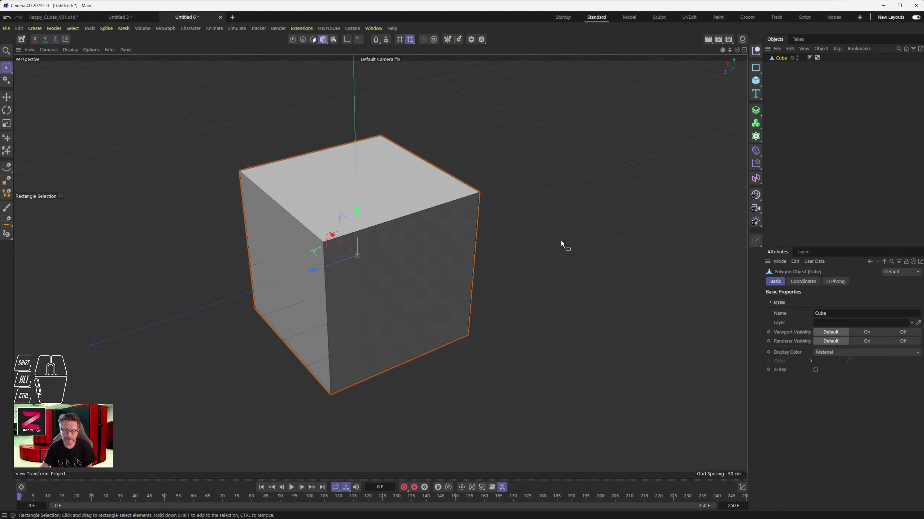
drag(384, 268, 399, 251)
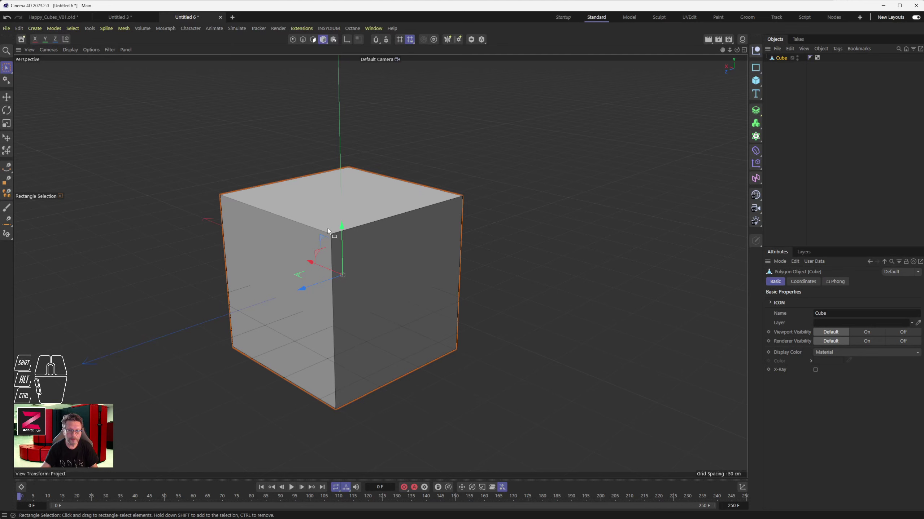
Step: Switch to Polygon mode, select the cube's top face and activate Brush Selection
click(315, 40)
click(332, 210)
click(328, 198)
click(273, 106)
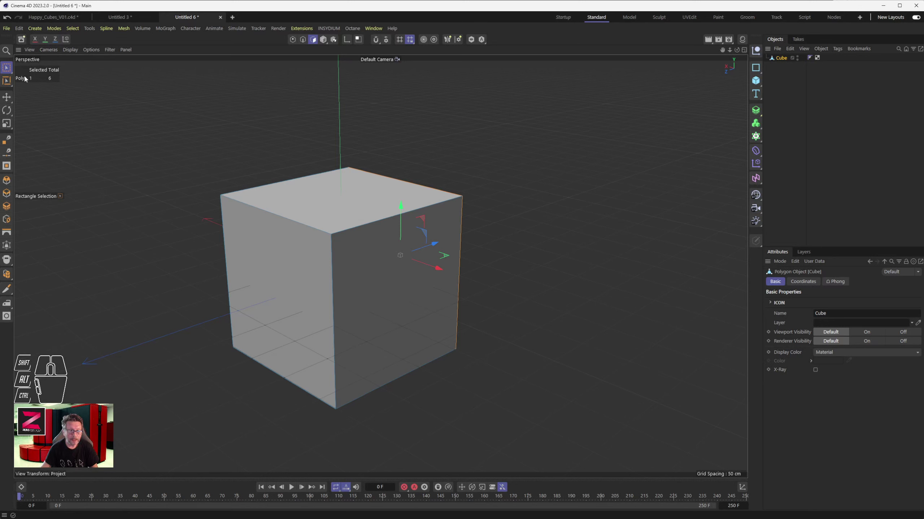
click(11, 69)
click(316, 195)
Step: Scale the cube down in Y into a low slab and frame it in the view
drag(343, 164, 343, 272)
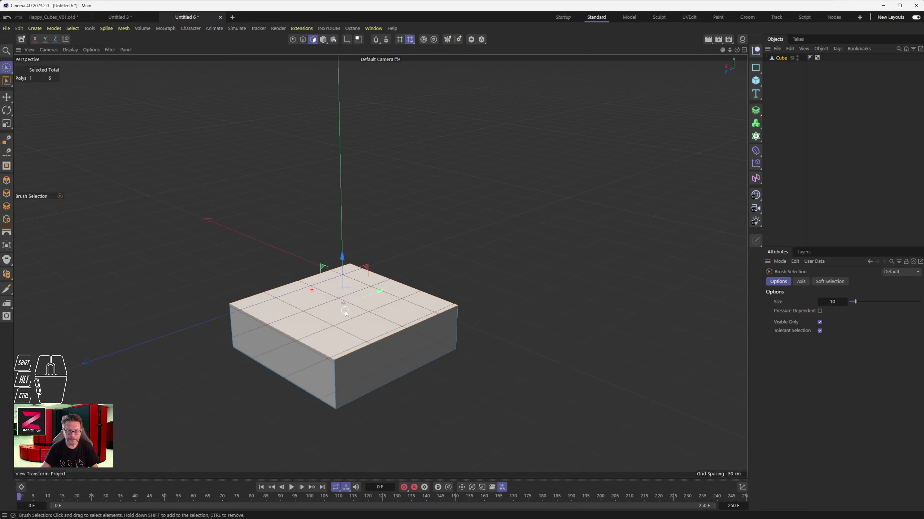
drag(350, 314, 378, 195)
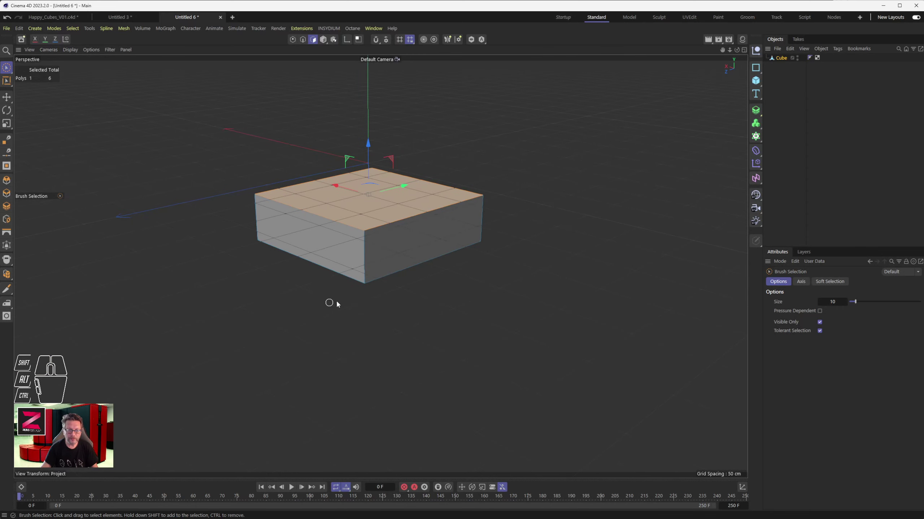
drag(380, 223, 383, 238)
middle_click(383, 238)
middle_click(382, 238)
middle_click(383, 237)
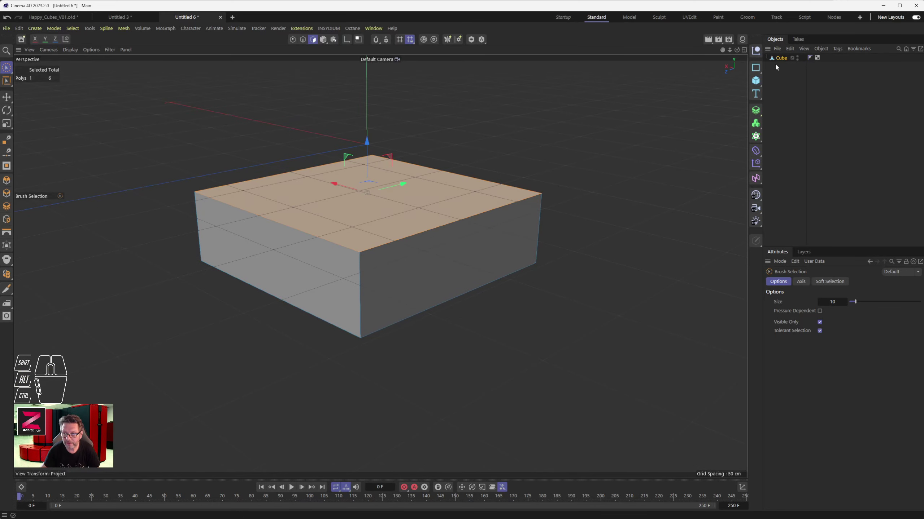
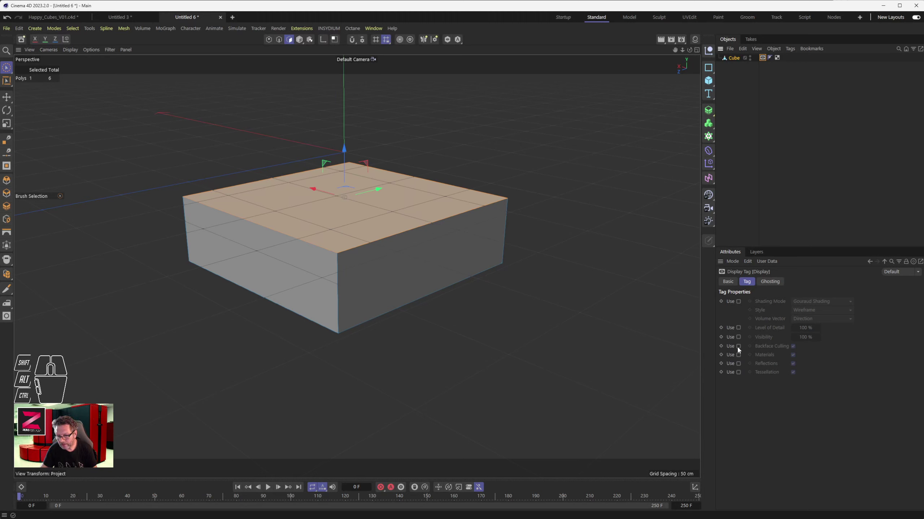
Step: Enable Use for Backface Culling on the Display tag and zoom in on the slab's top
click(741, 347)
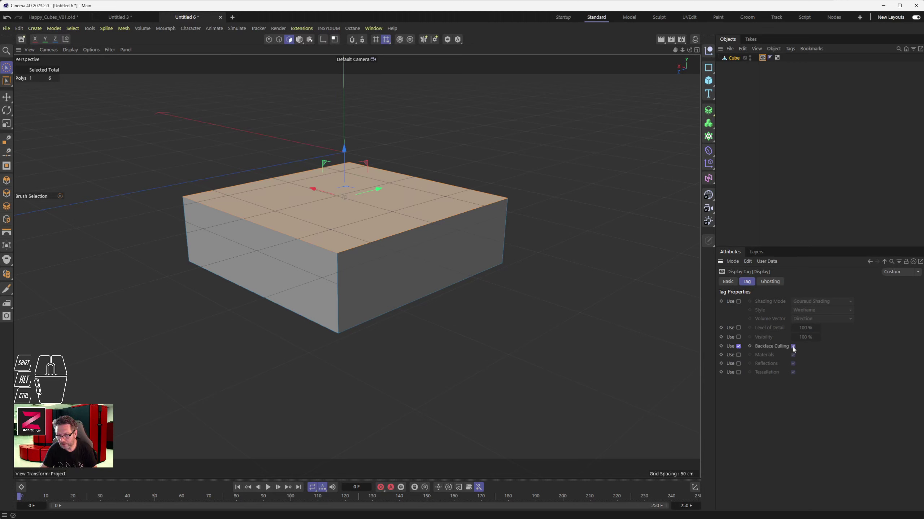
drag(315, 250, 347, 245)
middle_click(290, 239)
scroll(up, 3)
middle_click(290, 254)
middle_click(291, 266)
middle_click(293, 268)
middle_click(307, 250)
middle_click(308, 250)
middle_click(308, 247)
scroll(up, 3)
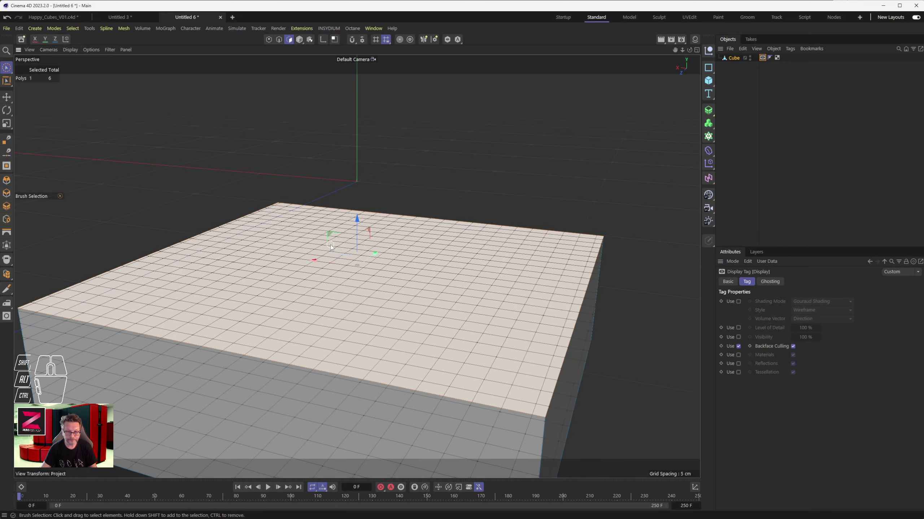
middle_click(340, 247)
drag(392, 270, 431, 210)
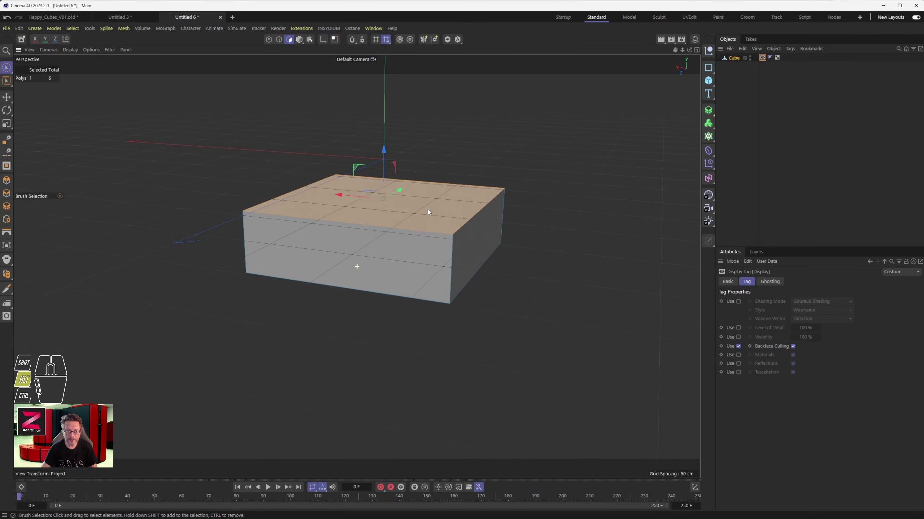
Step: Select all six faces, reduce to just the top face, and bring up the polygon commands
click(406, 213)
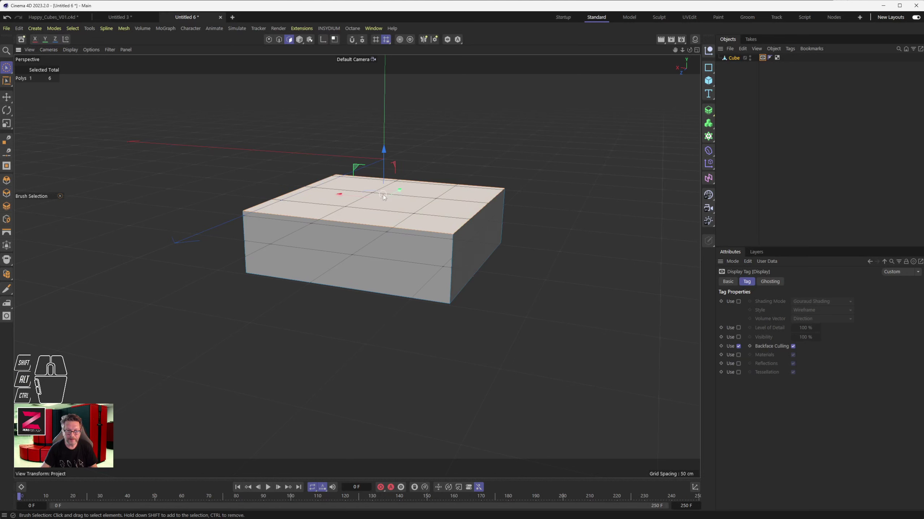
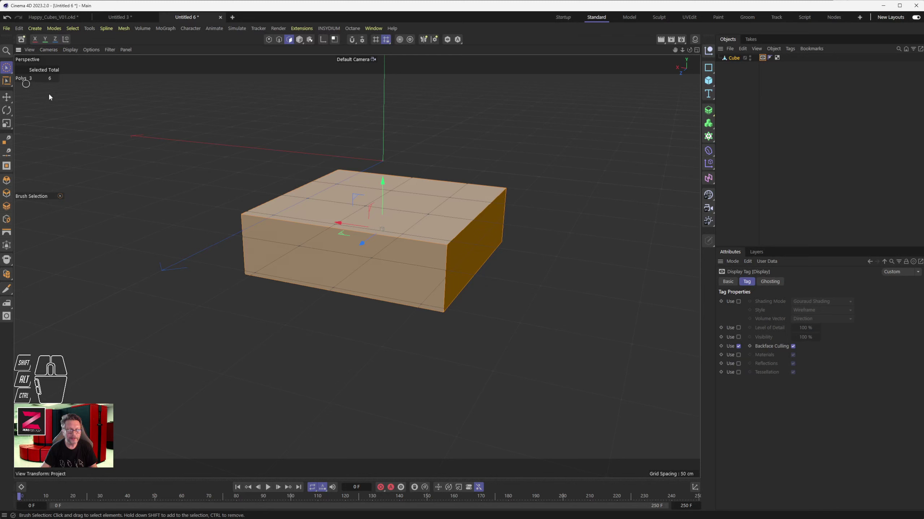
click(385, 186)
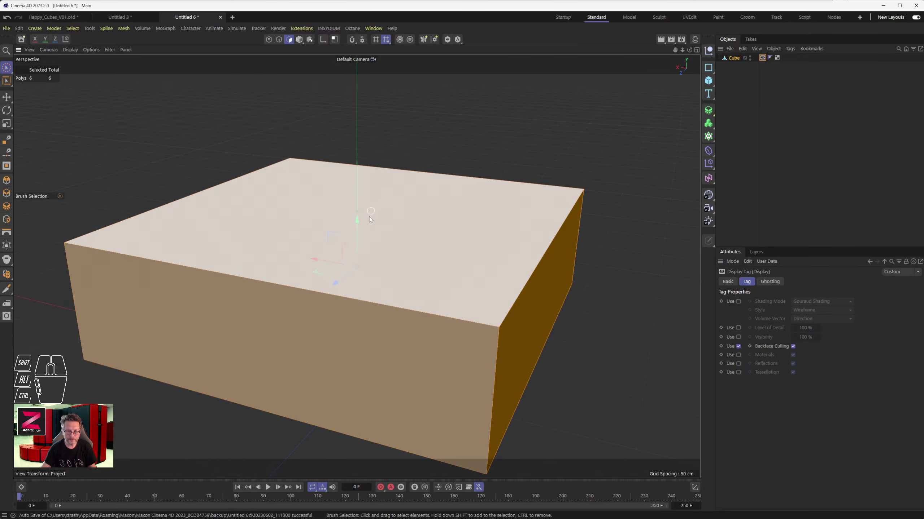
middle_click(371, 233)
middle_click(372, 233)
middle_click(373, 233)
click(321, 225)
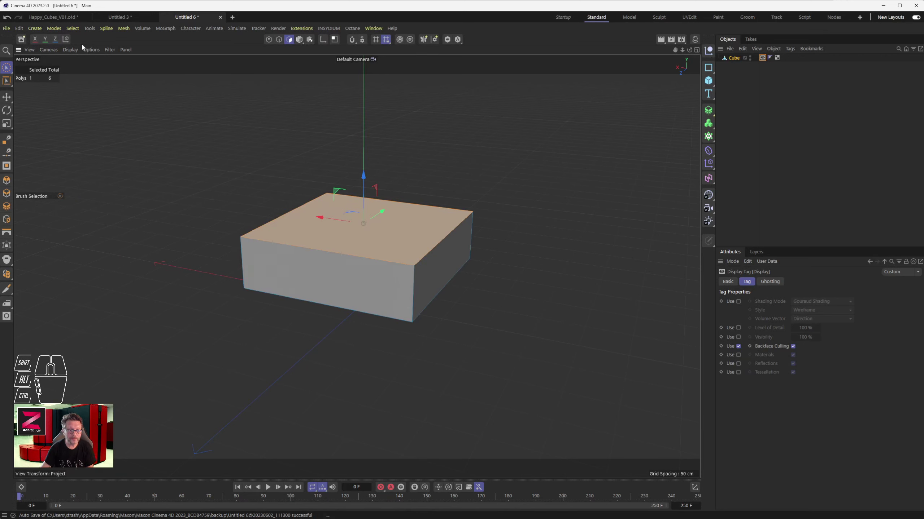
drag(78, 50, 109, 265)
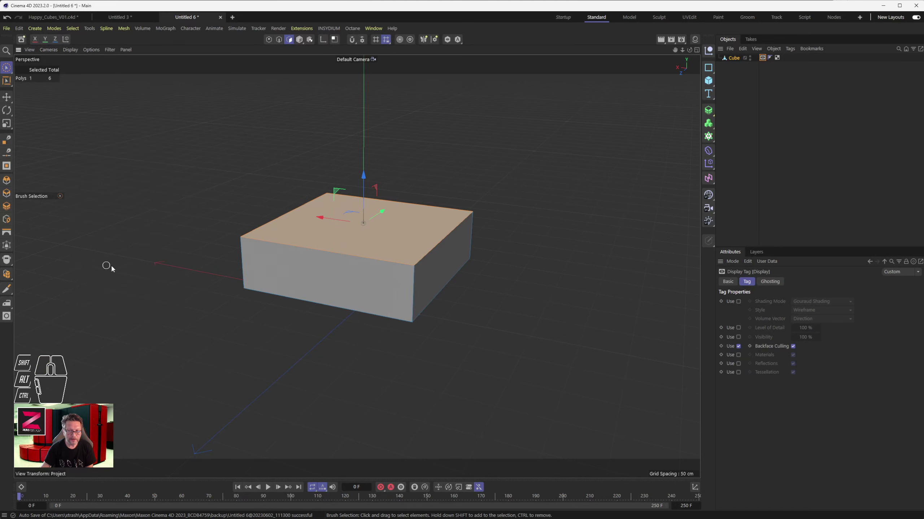
drag(92, 50, 109, 271)
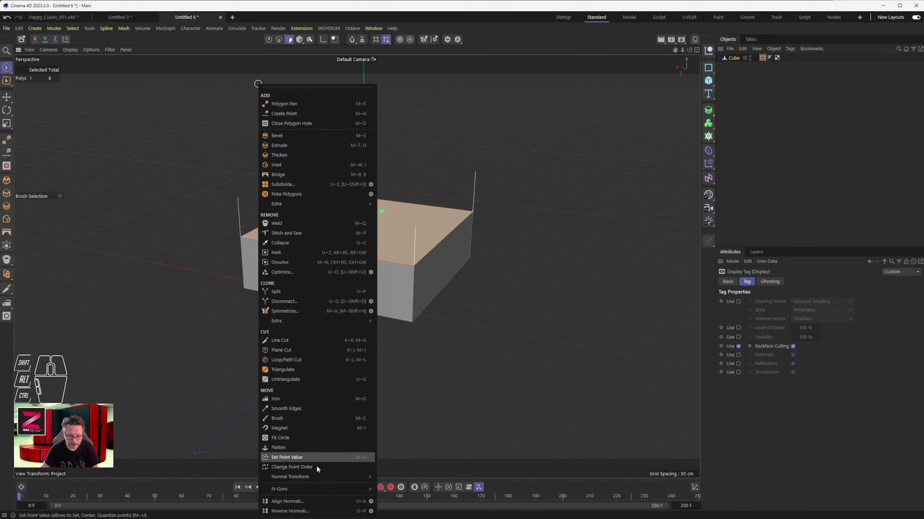
Step: Delete the selected top polygon so the slab becomes an open-topped box
click(319, 511)
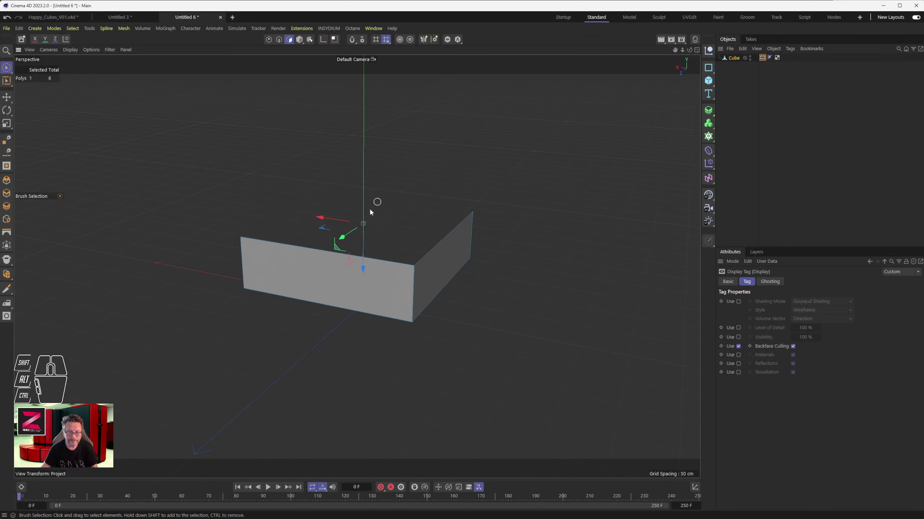
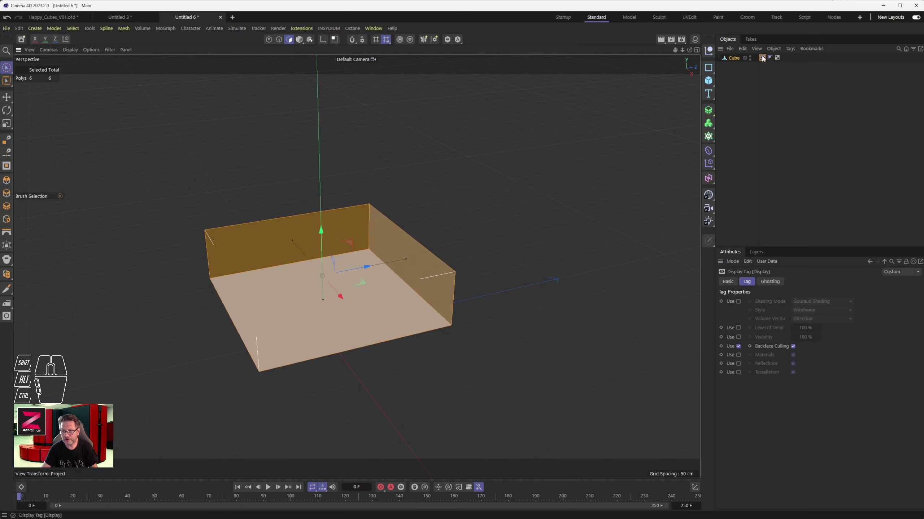
Step: Show the cube's display settings, render a quick preview and orbit around the open box
click(765, 56)
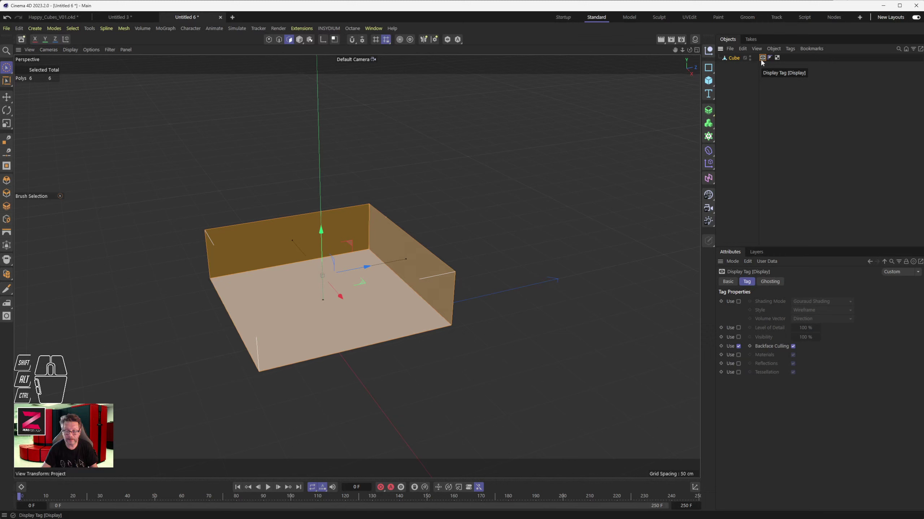
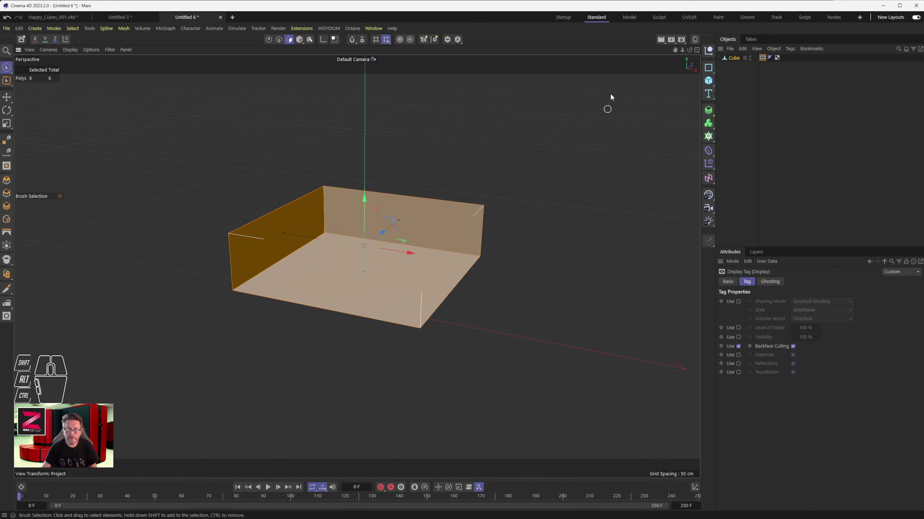
click(663, 38)
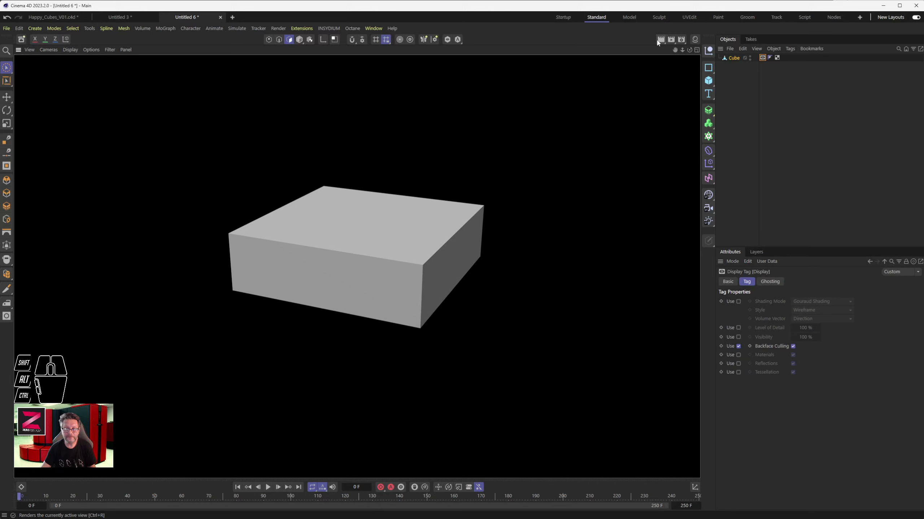
drag(415, 261, 393, 263)
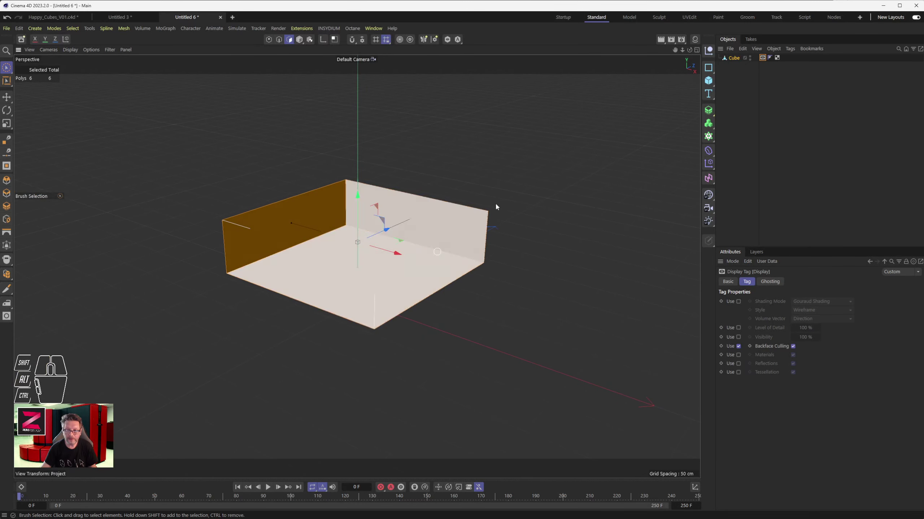
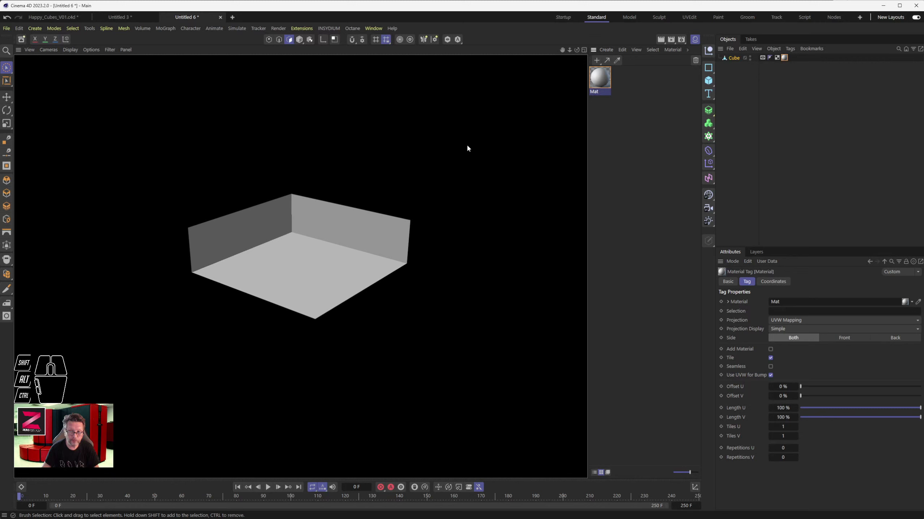
drag(249, 260, 356, 184)
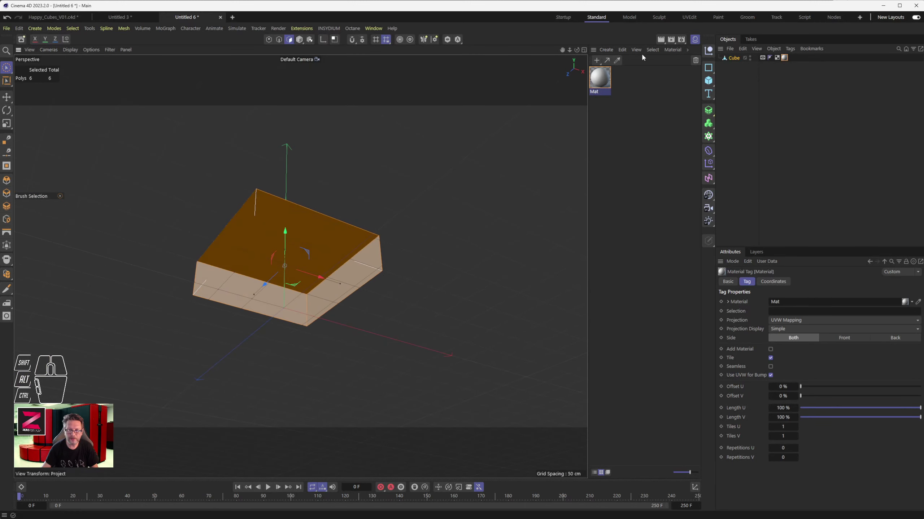
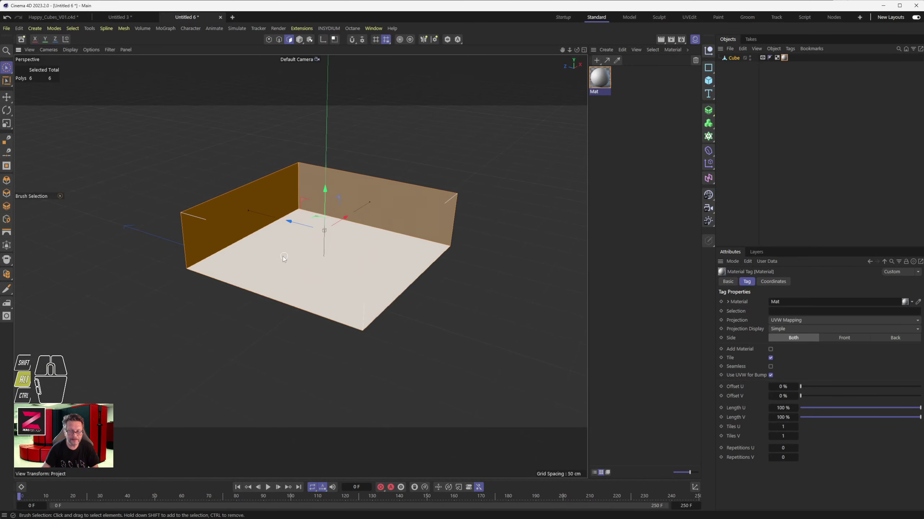
drag(280, 258, 268, 249)
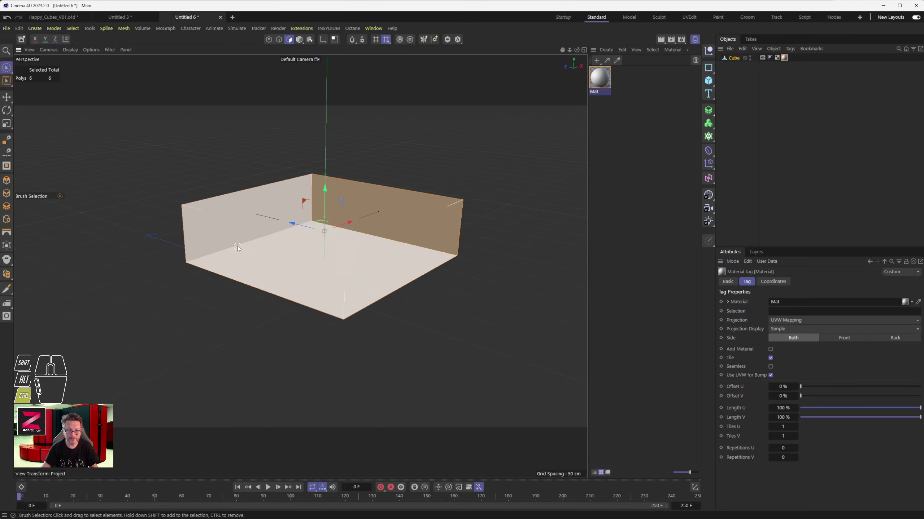
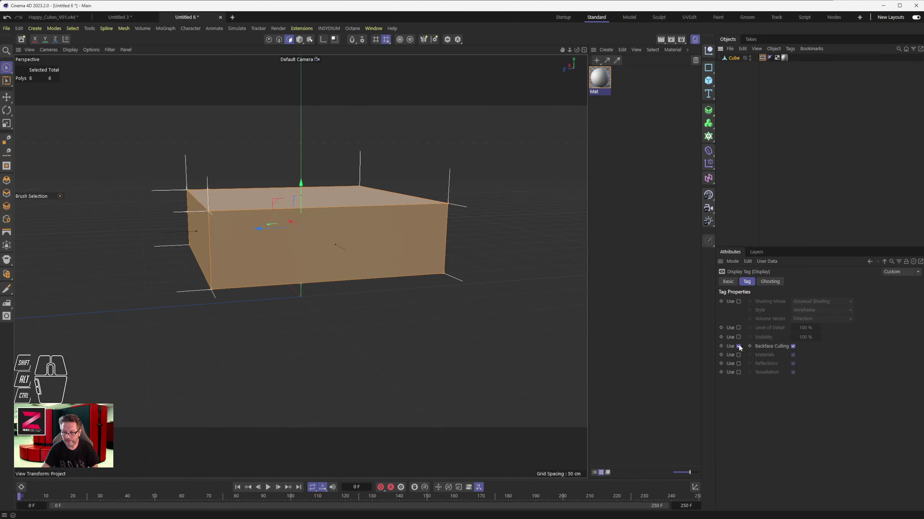
Step: Uncheck Use for Backface Culling, check the walls from all sides, and select the top face
click(742, 346)
drag(295, 258, 318, 262)
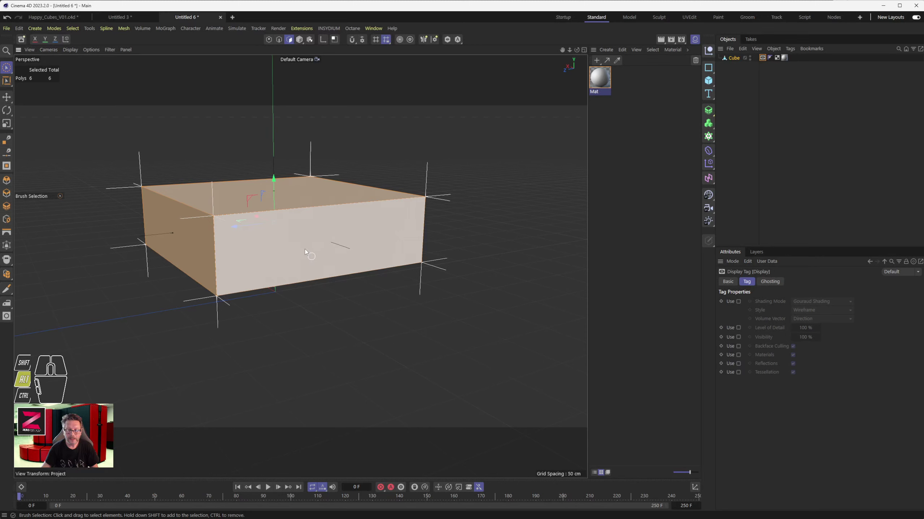
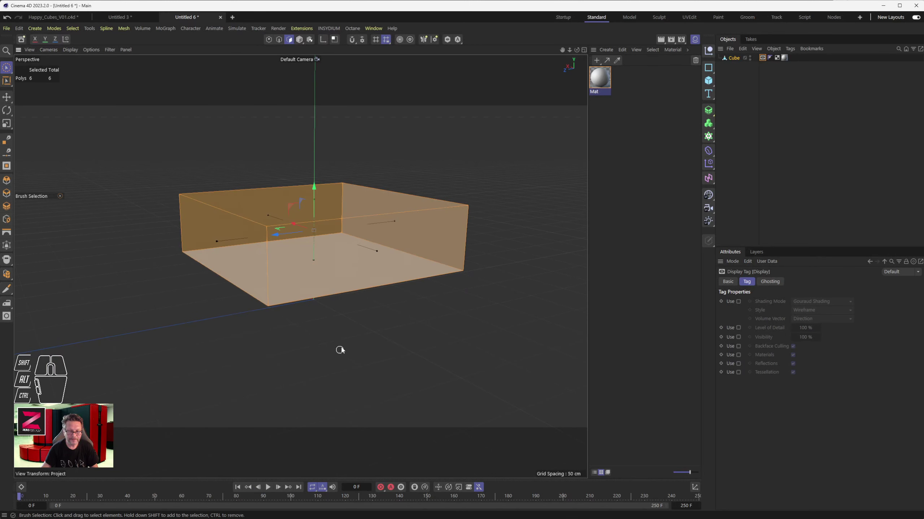
drag(280, 304, 292, 315)
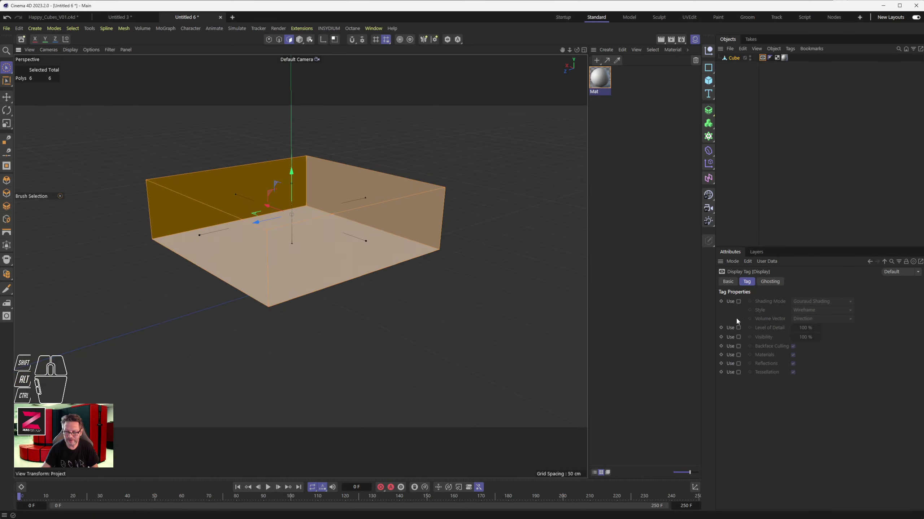
click(743, 346)
click(743, 346)
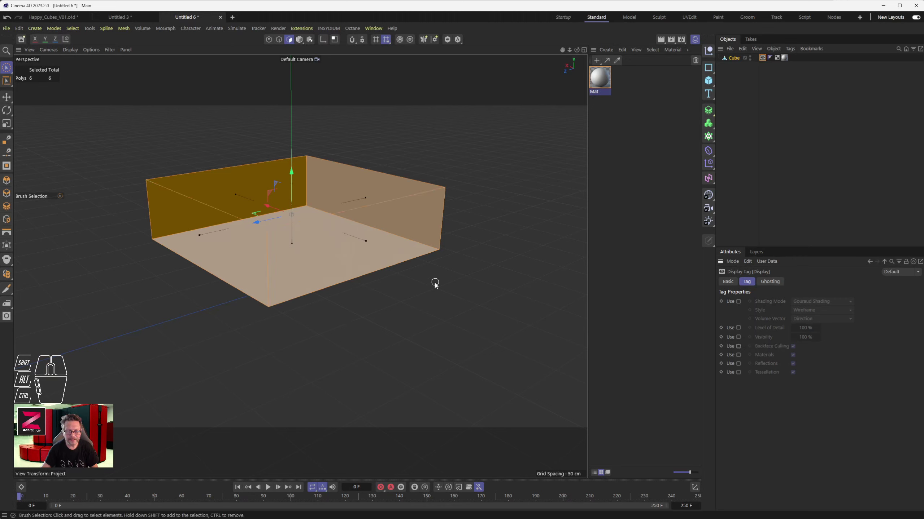
drag(277, 270, 294, 283)
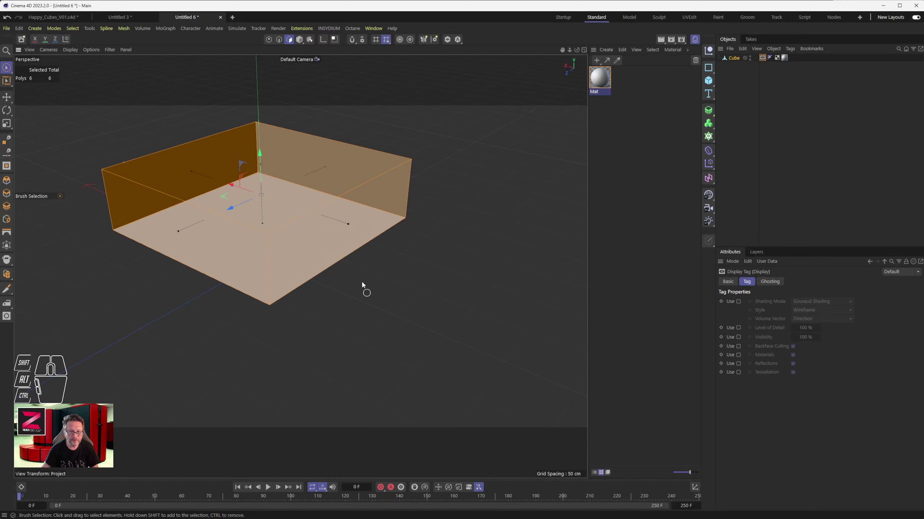
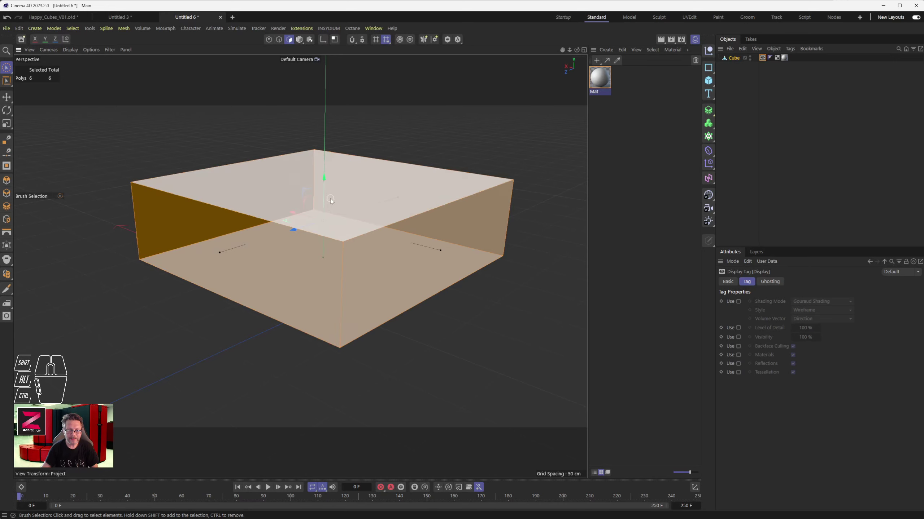
click(346, 196)
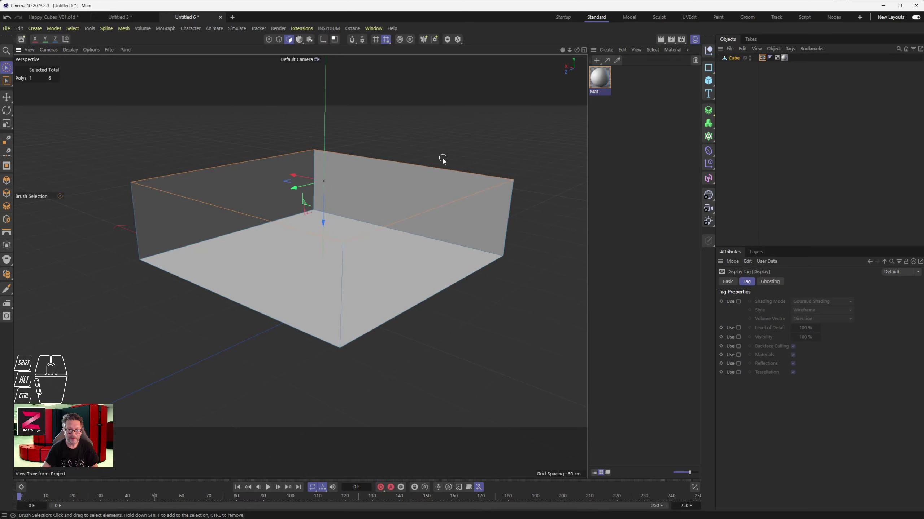
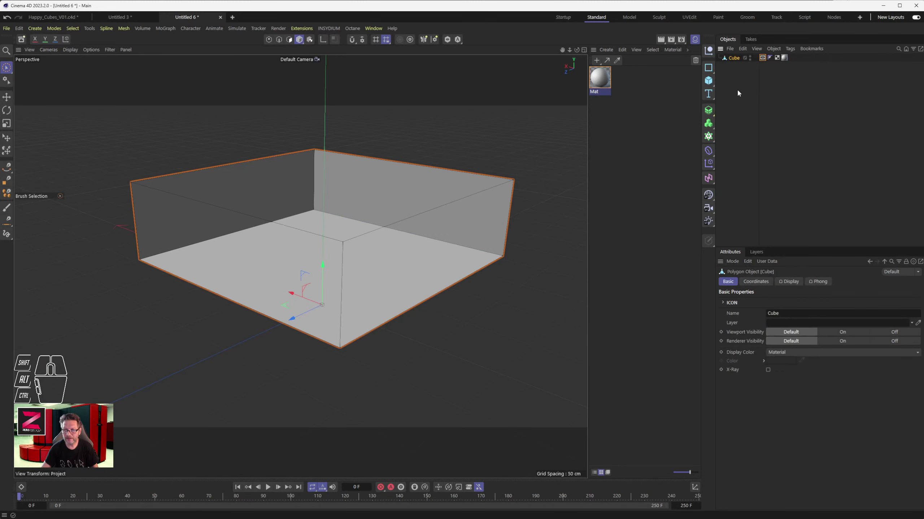
Step: Add a Thicken generator and make the Cube its child in the Object Manager
drag(712, 110, 742, 192)
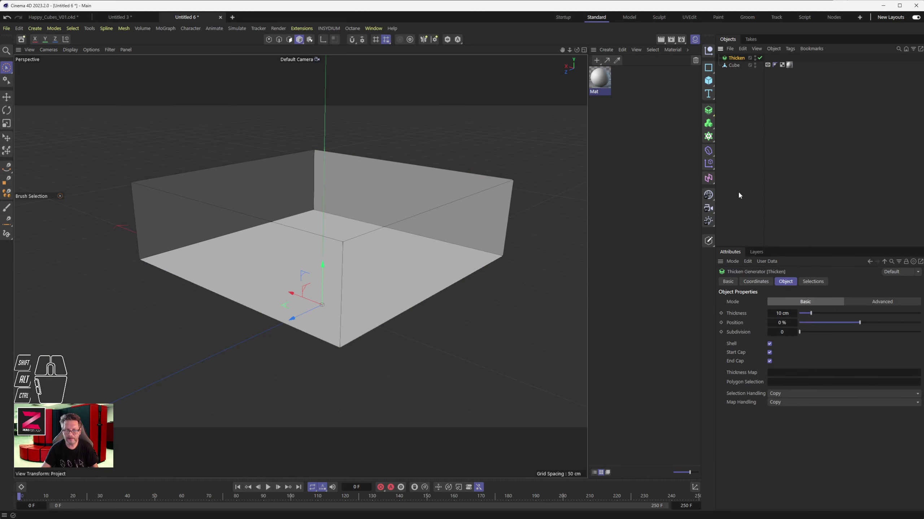
click(739, 66)
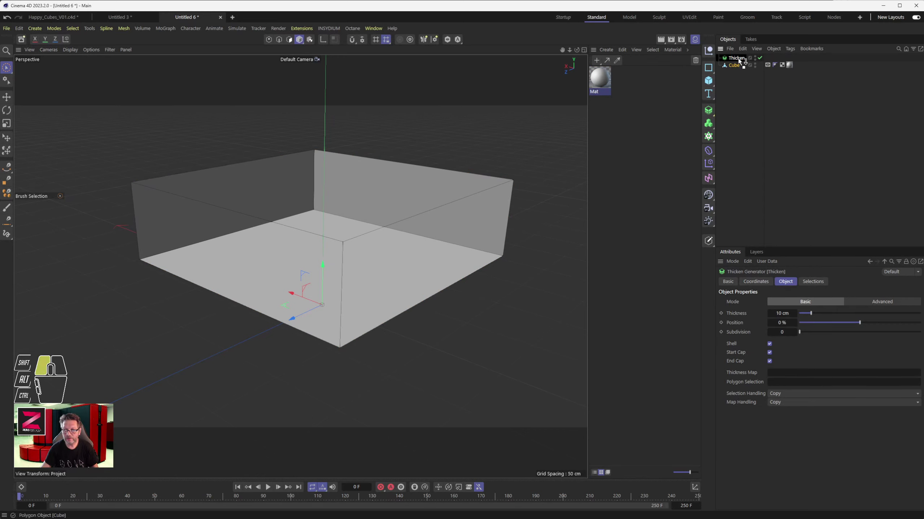
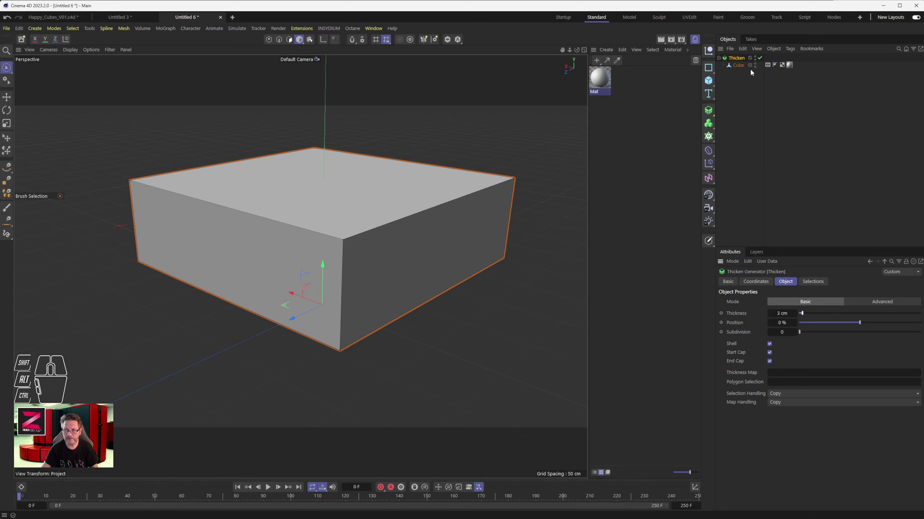
Step: Delete the cube's top polygon so the thickened box opens into a tray
click(742, 66)
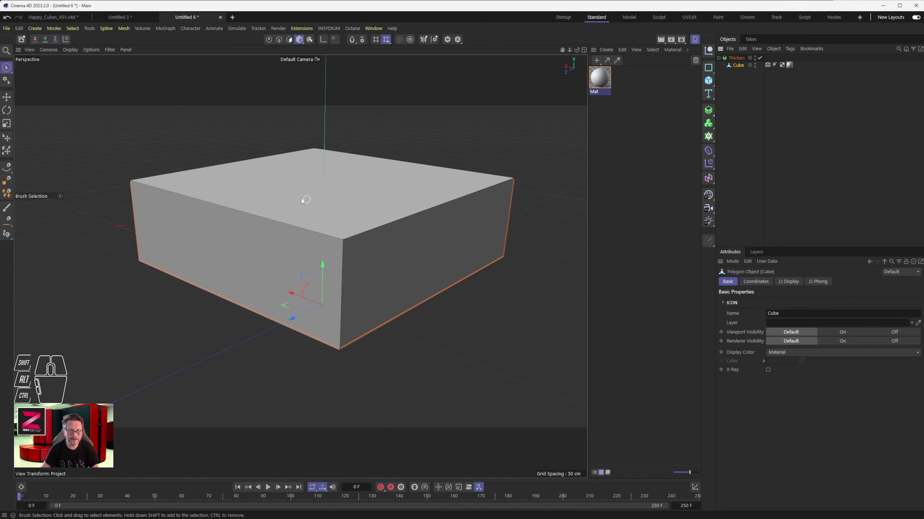
click(294, 38)
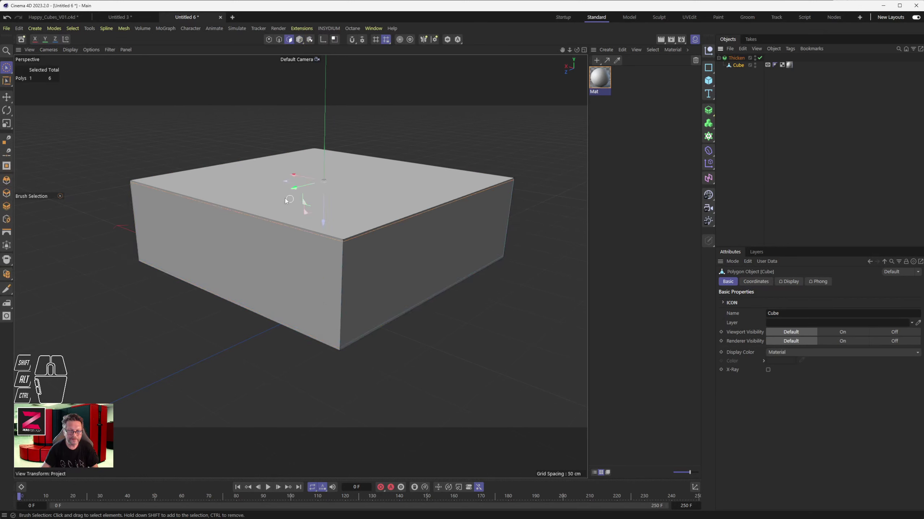
click(277, 198)
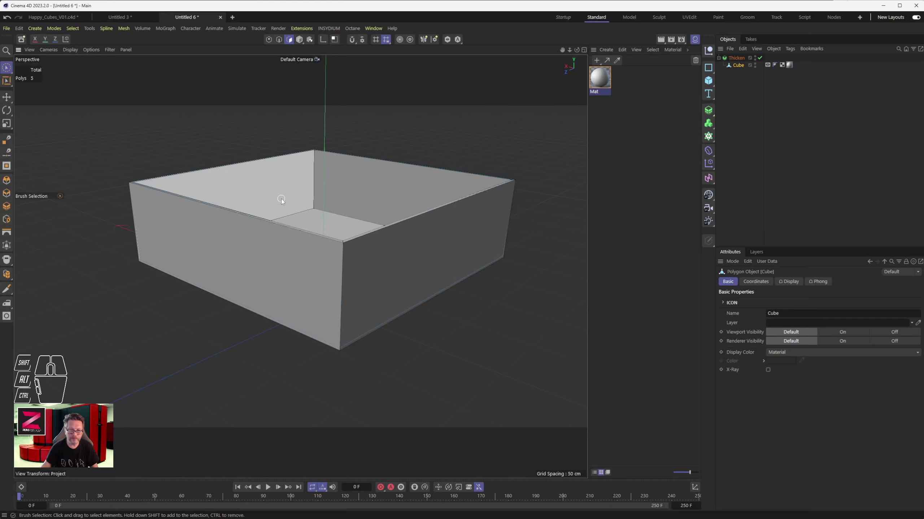
Step: Orbit and zoom around the open tray to inspect its wall thickness
drag(288, 230, 291, 239)
drag(283, 240, 298, 270)
middle_click(362, 283)
middle_click(352, 245)
scroll(up, 3)
drag(291, 190, 312, 261)
drag(311, 264, 334, 253)
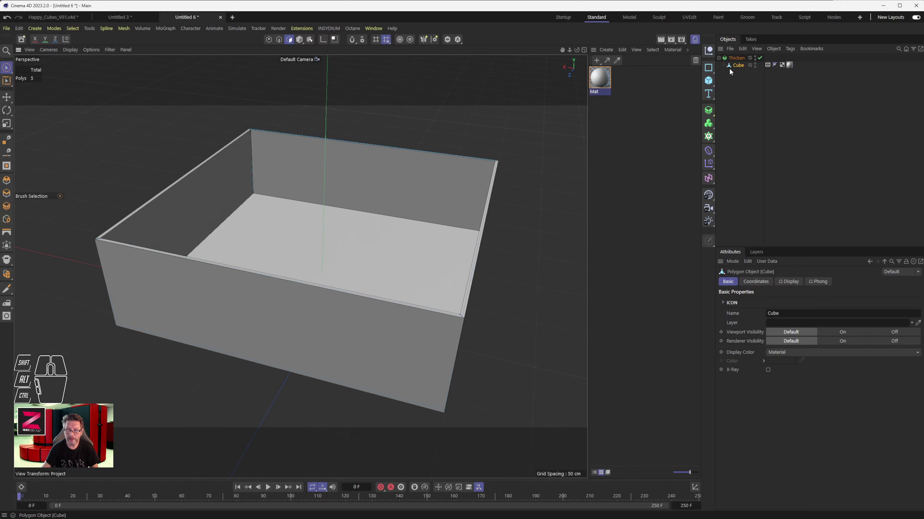
click(762, 57)
click(762, 58)
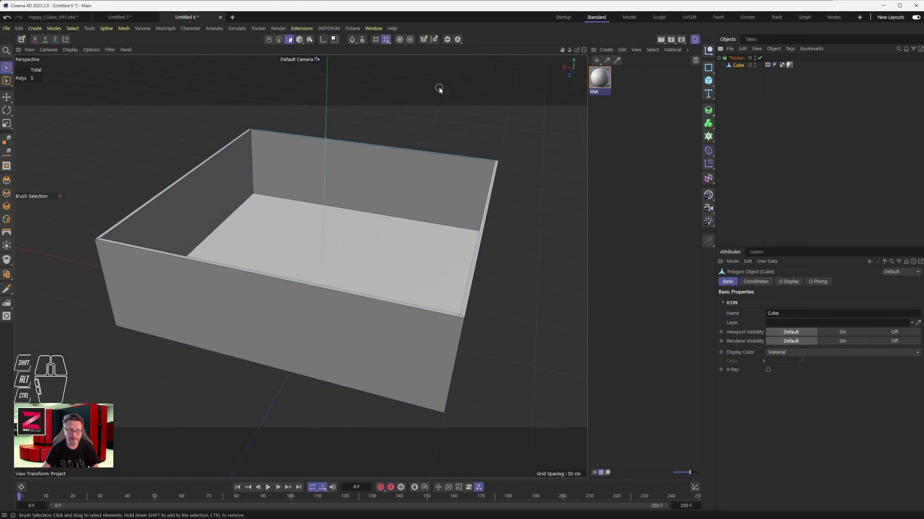
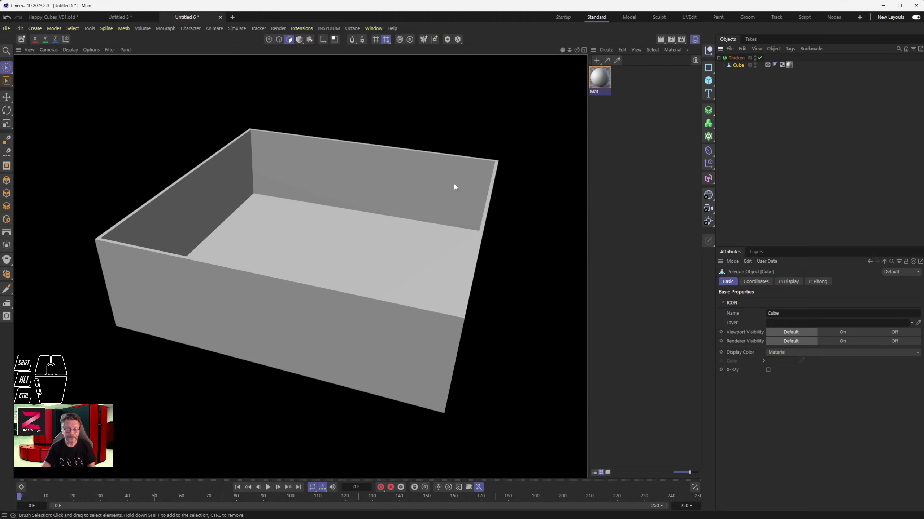
drag(316, 249, 264, 241)
middle_click(278, 230)
middle_click(279, 230)
middle_click(279, 230)
middle_click(279, 231)
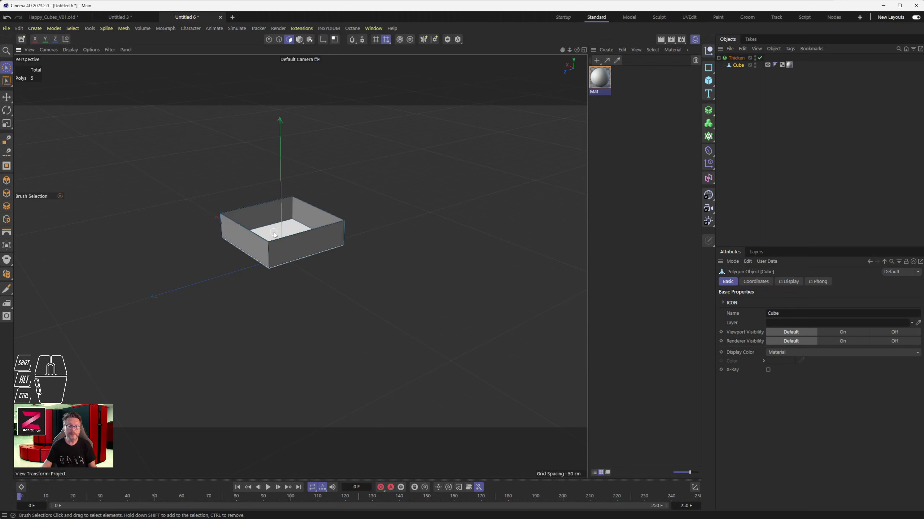
scroll(up, 3)
drag(281, 242, 306, 270)
drag(290, 261, 308, 263)
drag(310, 261, 297, 251)
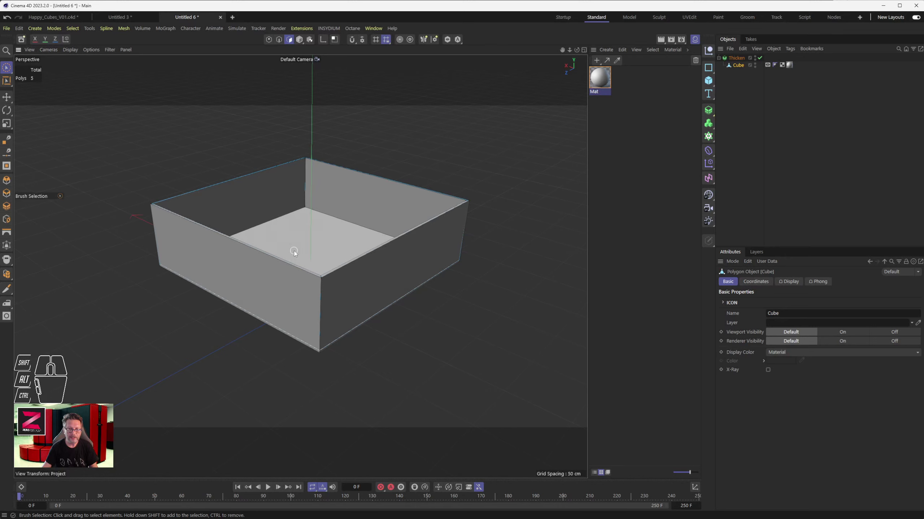
drag(297, 254, 311, 255)
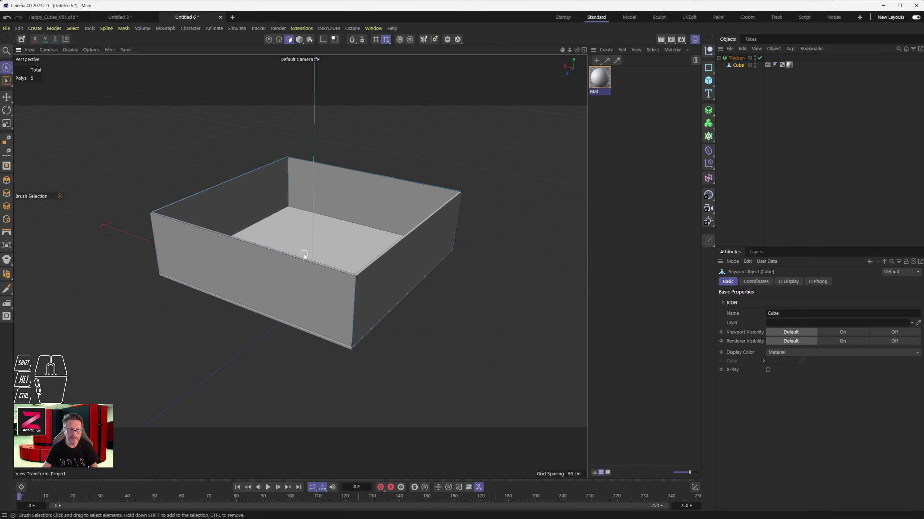